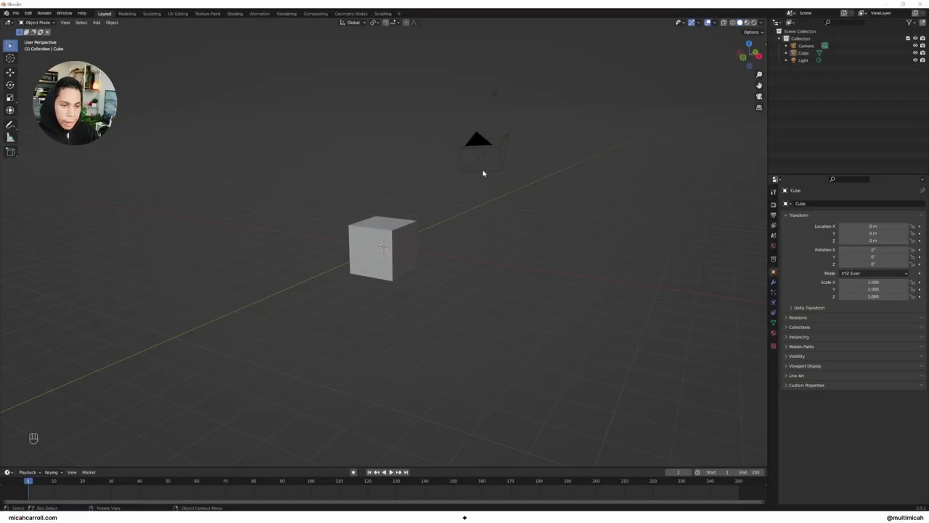
Delete the default cube, camera and light, leaving an empty scene with Eevee settings shown.
click(415, 246)
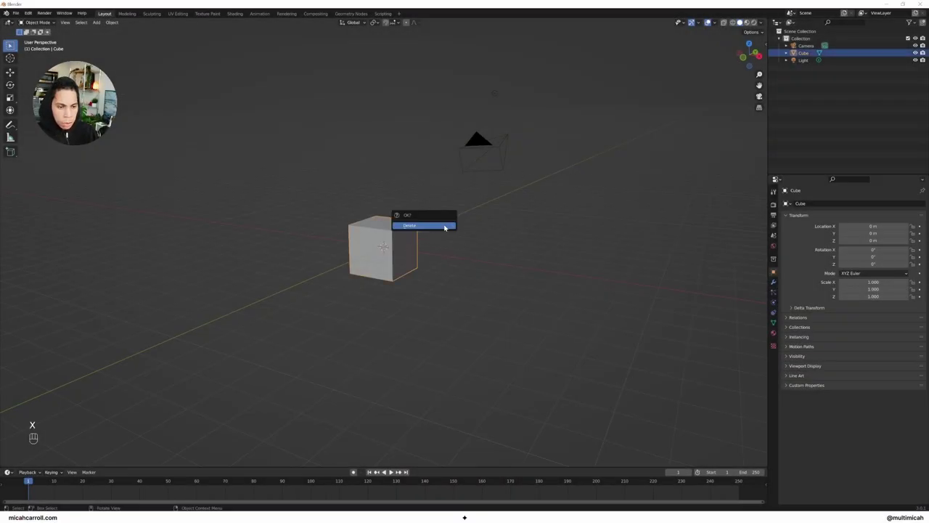
click(493, 165)
key(x)
drag(517, 65, 487, 114)
drag(776, 208, 794, 256)
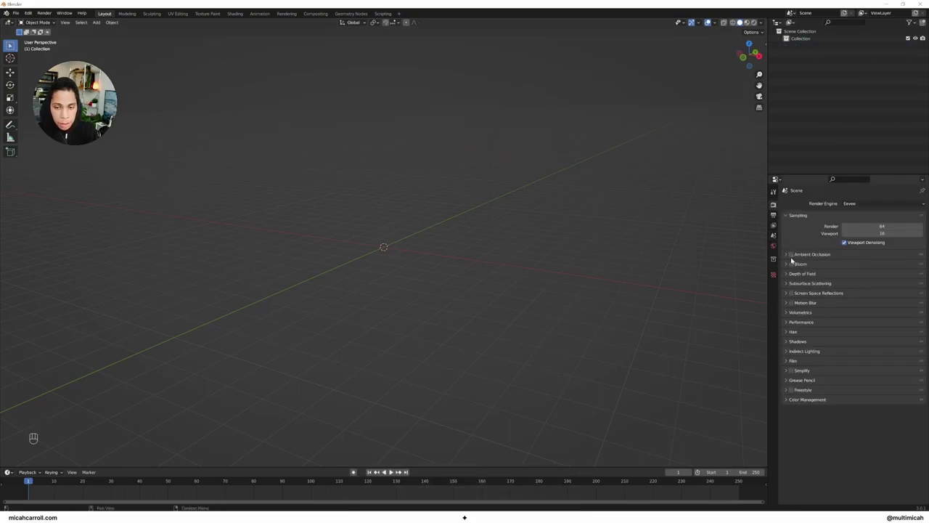
Enable Ambient Occlusion, Bloom and Screen Space Reflections, then reach the Images as Planes importer.
click(796, 256)
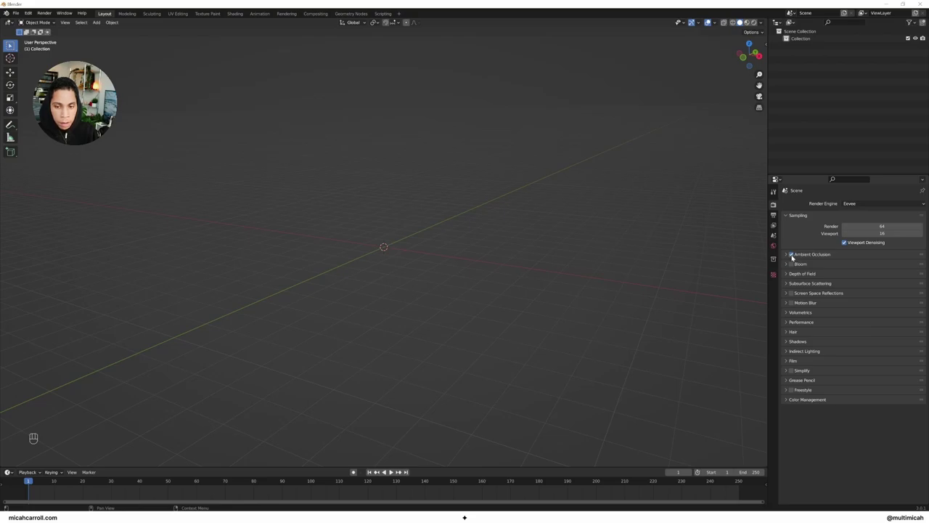
drag(796, 266, 779, 247)
drag(865, 254, 324, 174)
Import aot-visual.mov as an upright image plane into the scene.
key(shift+a)
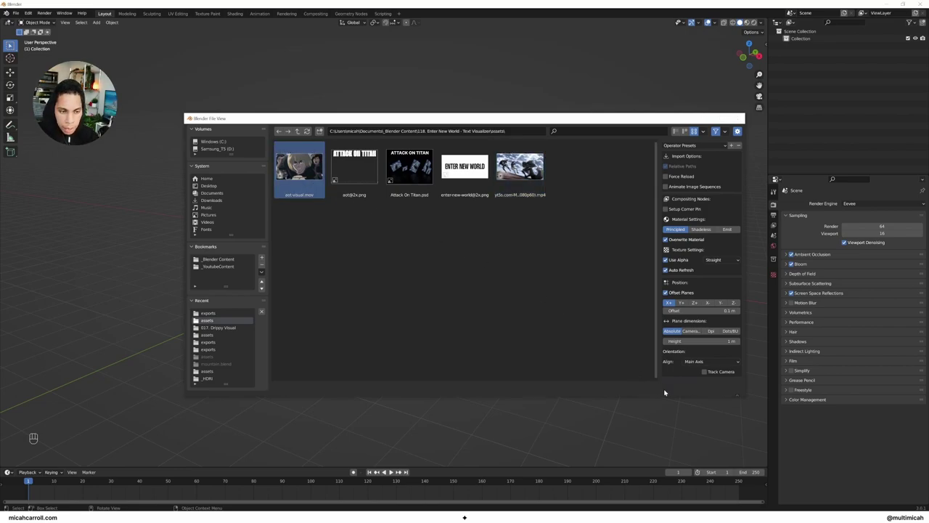
drag(439, 231, 465, 240)
drag(464, 240, 425, 239)
drag(429, 250, 464, 238)
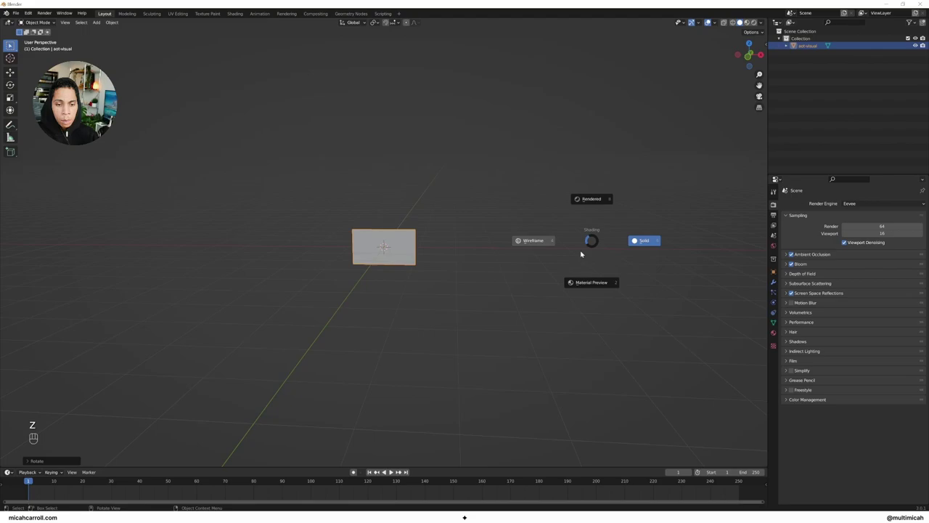
Play and stop the timeline to preview the video footage on the plane in Material Preview.
key(space)
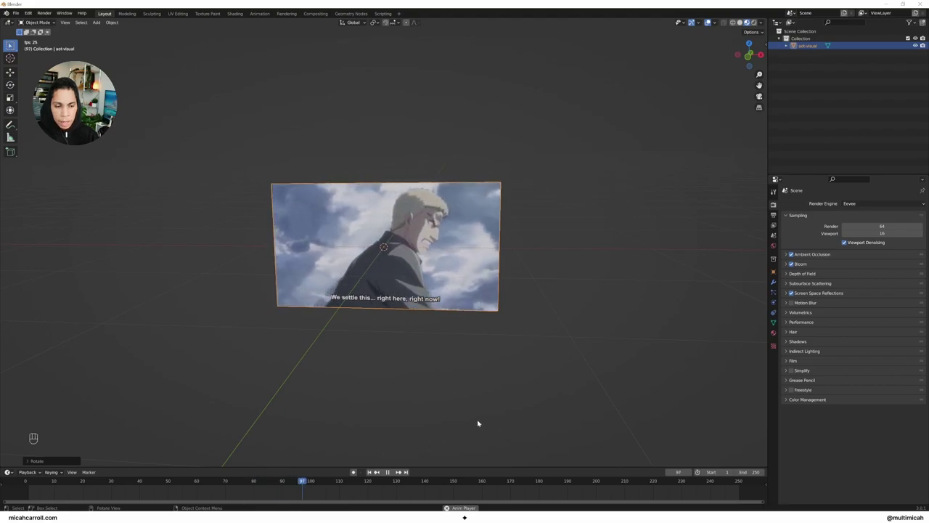
key(space)
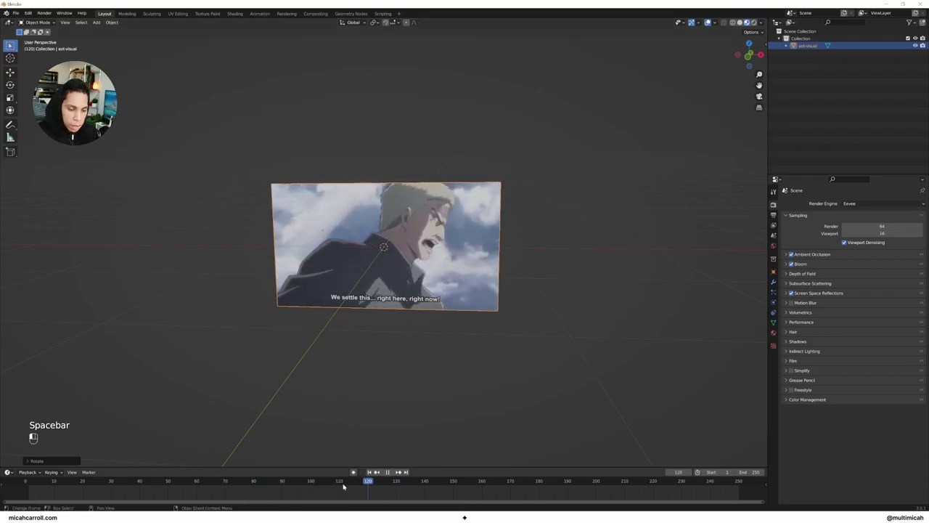
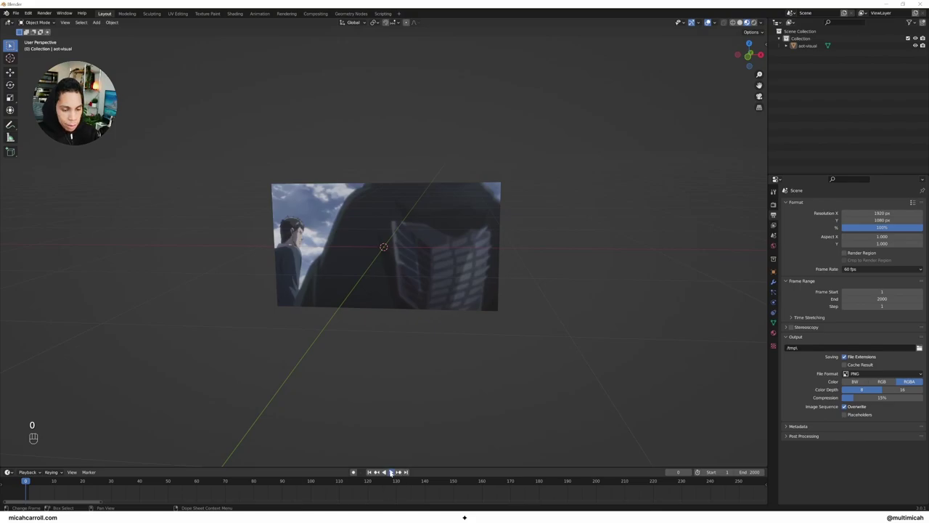
Extend the animation End frame to 2000 and preview the full video playing on the plane.
drag(531, 316, 517, 310)
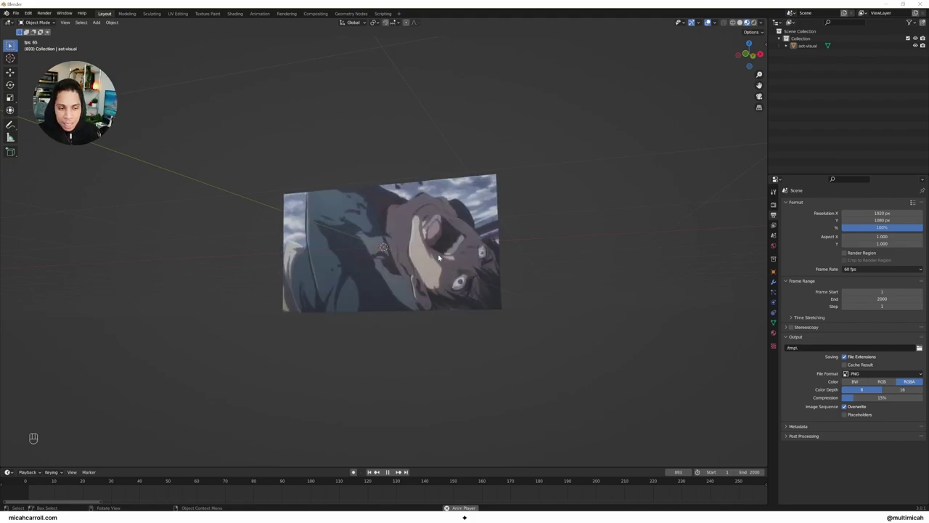
drag(465, 360, 480, 368)
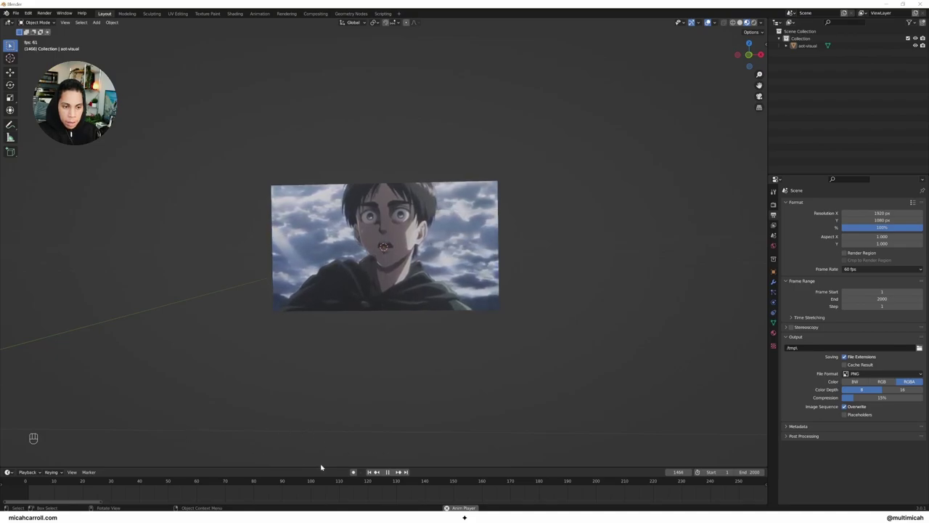
click(161, 421)
key(space)
Orbit the view around the video plane to inspect it from several angles.
drag(36, 480, 583, 261)
drag(451, 214, 548, 181)
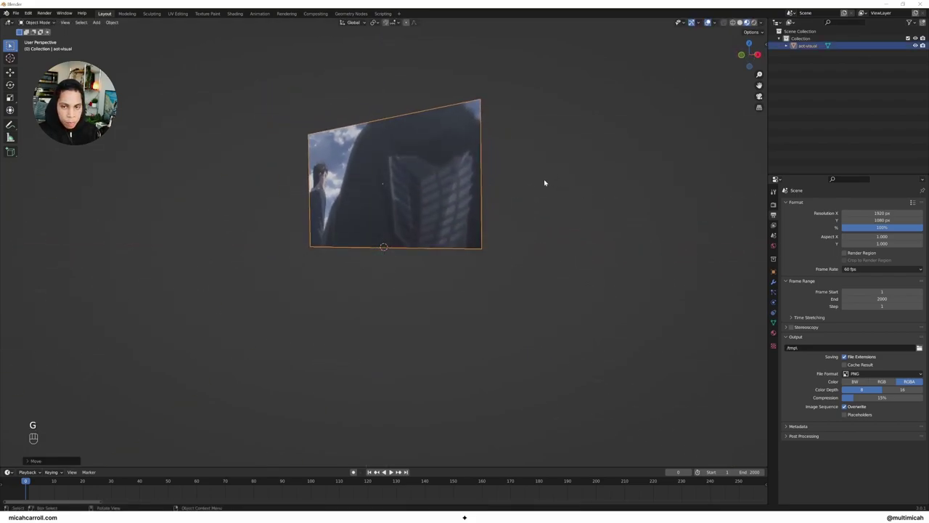
drag(565, 173, 595, 172)
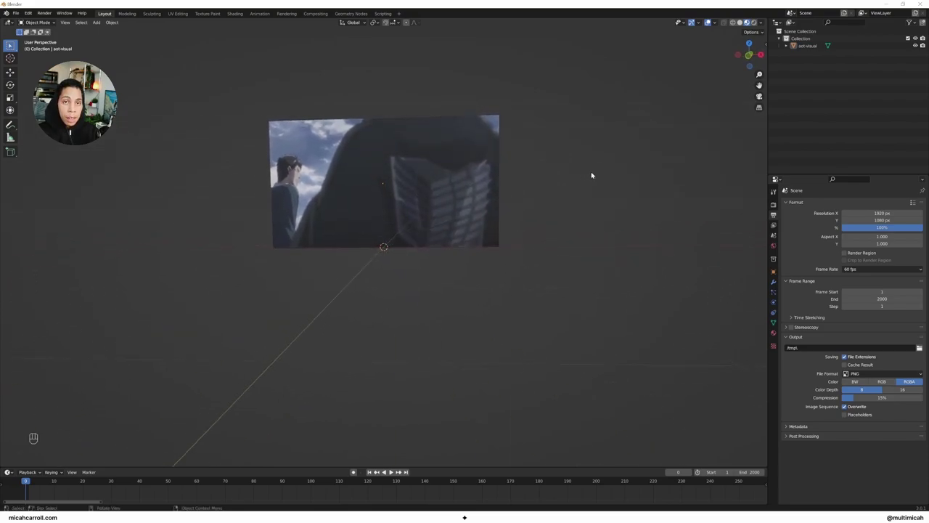
drag(592, 174, 592, 181)
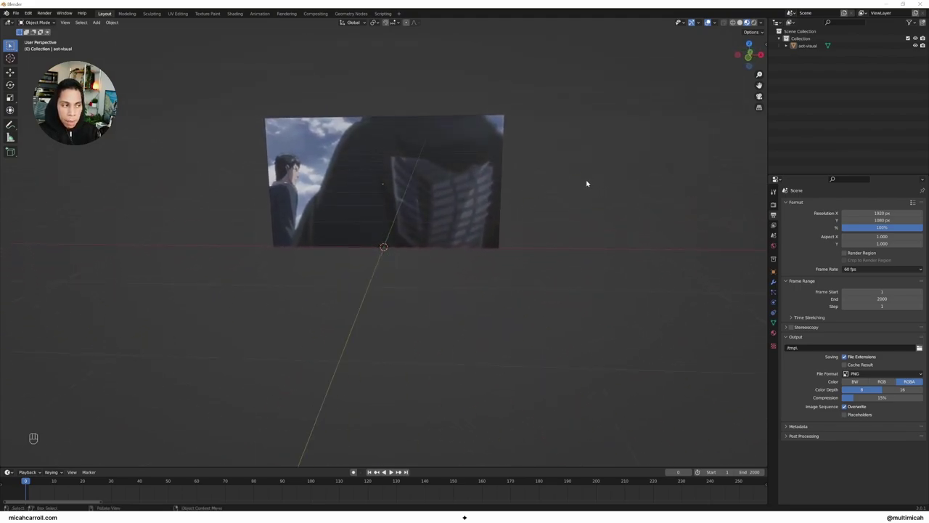
middle_click(563, 160)
drag(563, 156, 533, 160)
Add a mesh cube to the scene beside the video plane, viewed from the front.
click(776, 205)
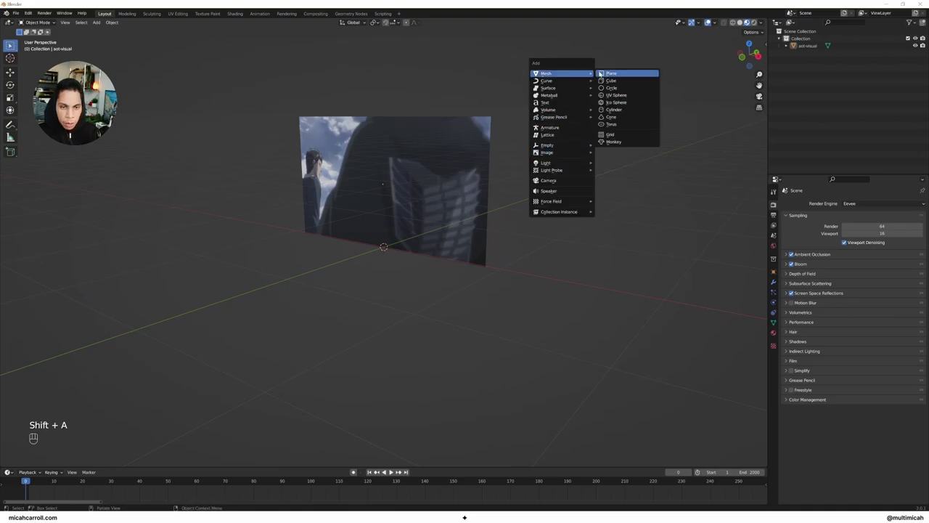
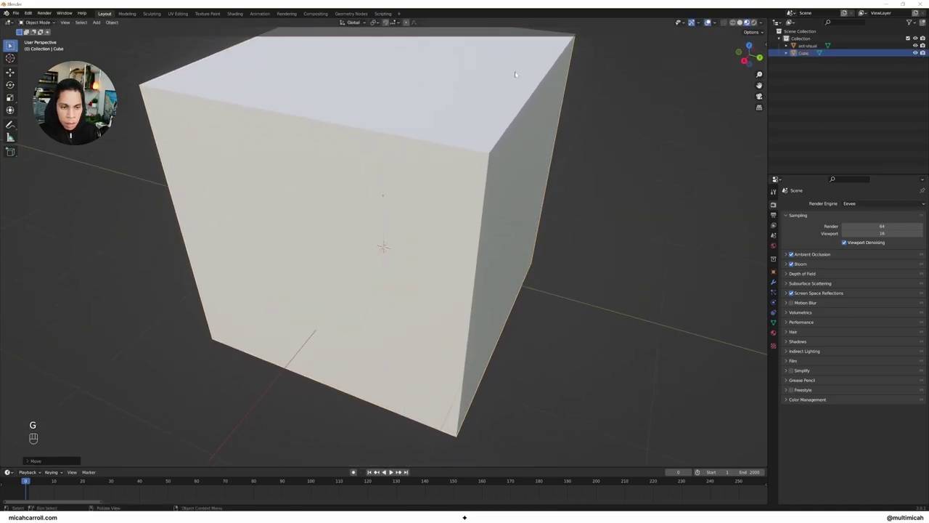
drag(523, 163, 627, 145)
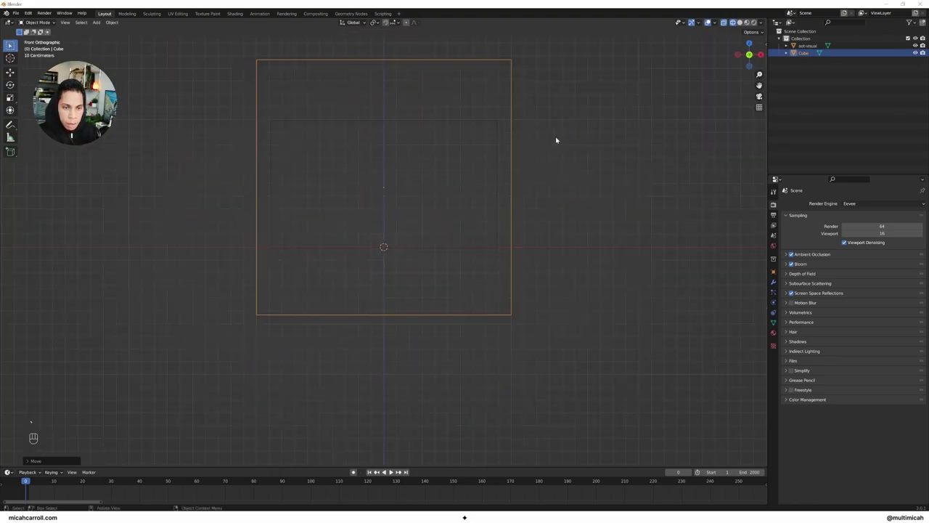
click(509, 111)
click(605, 126)
click(532, 113)
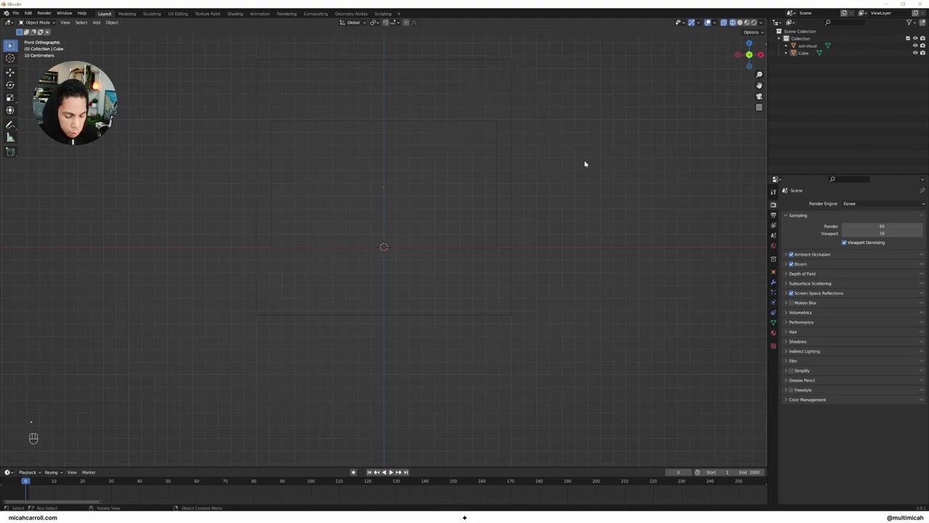
Scale the cube along Z and overall into a thin rectangular panel matching the video's proportions.
key(z)
key(z)
key(s)
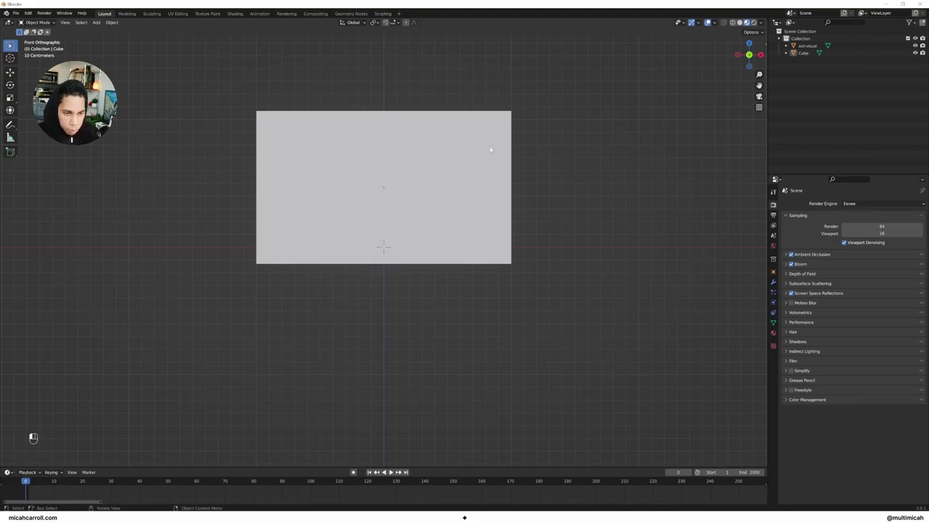
click(580, 154)
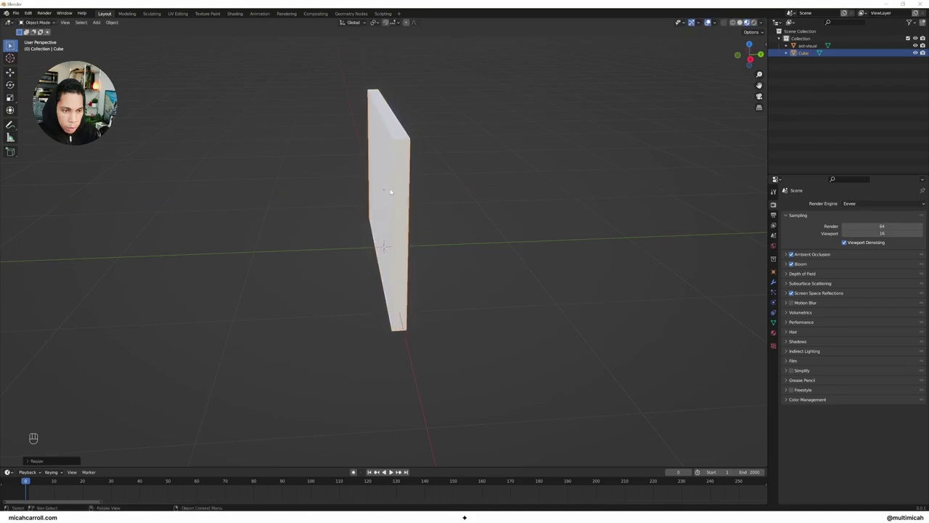
drag(444, 179, 549, 173)
drag(492, 171, 492, 169)
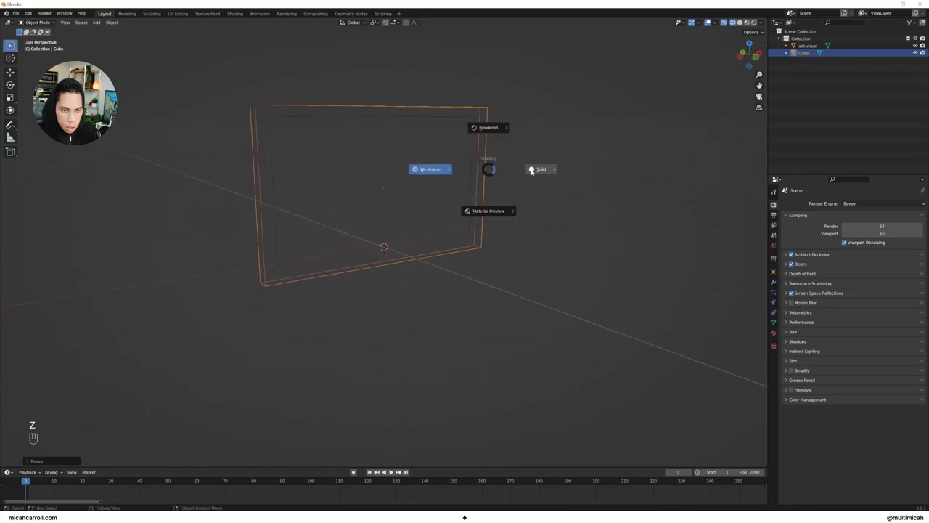
drag(504, 171, 484, 173)
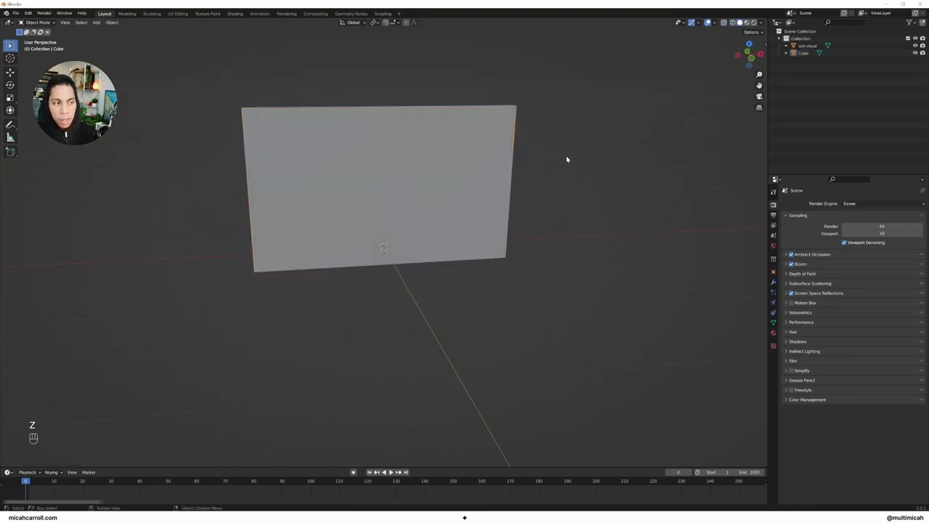
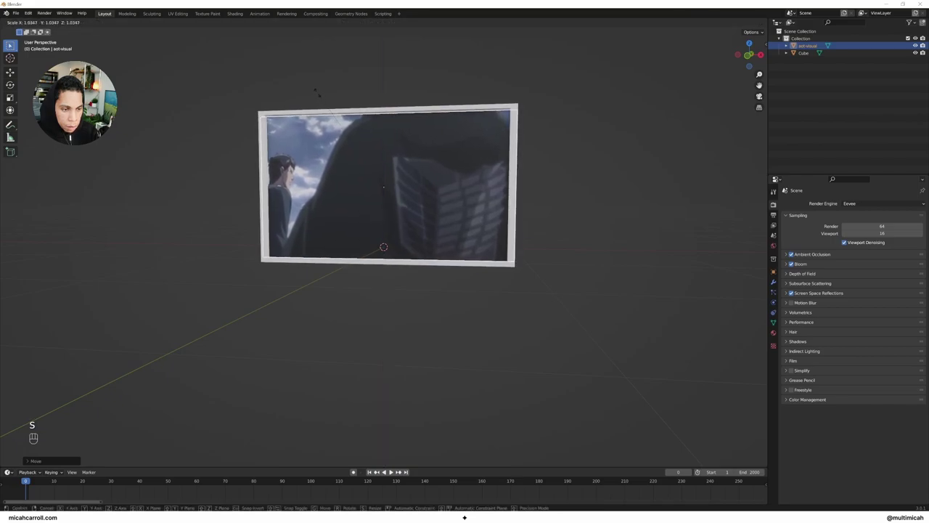
Resize the aot-visual plane so it sits on the panel's front like a TV screen with a white border.
drag(303, 91, 335, 97)
click(319, 86)
drag(316, 85, 287, 81)
click(405, 144)
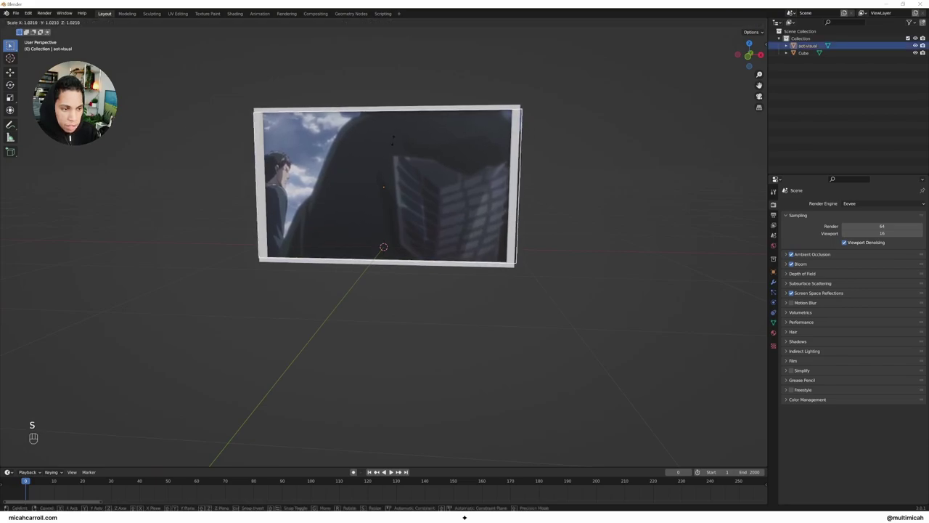
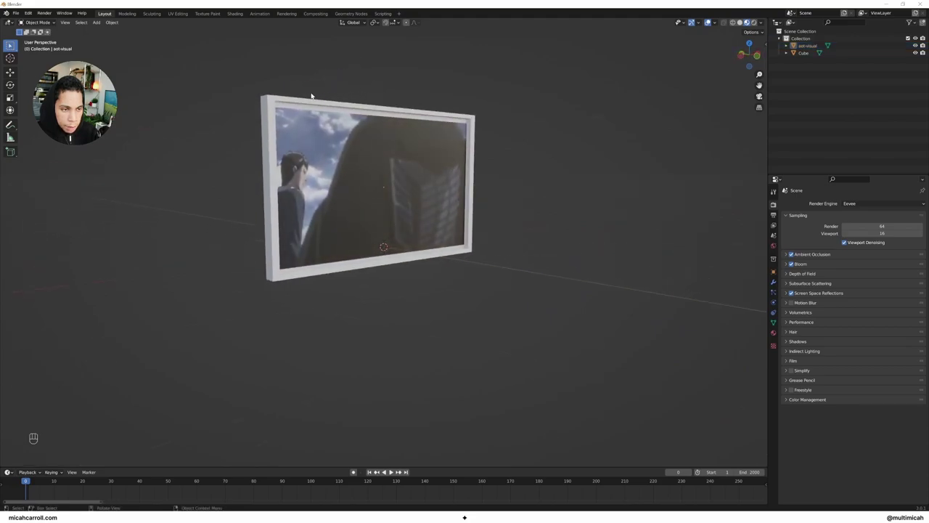
drag(334, 78, 287, 92)
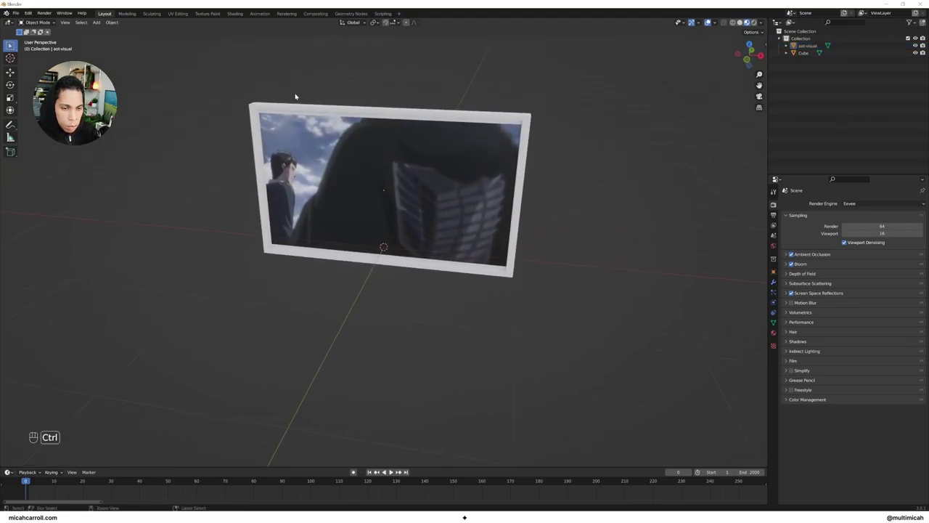
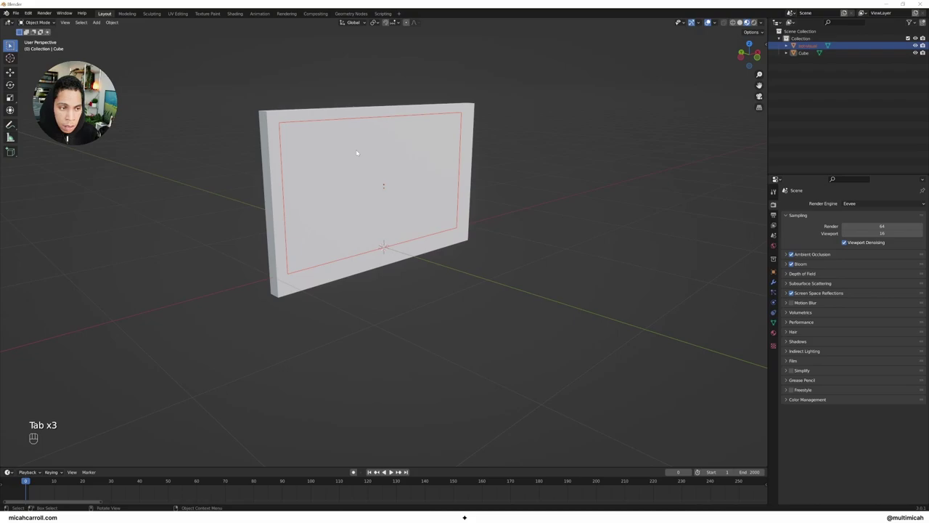
Slide the video screen along Y so it sits flush just in front of the white TV frame.
key(g)
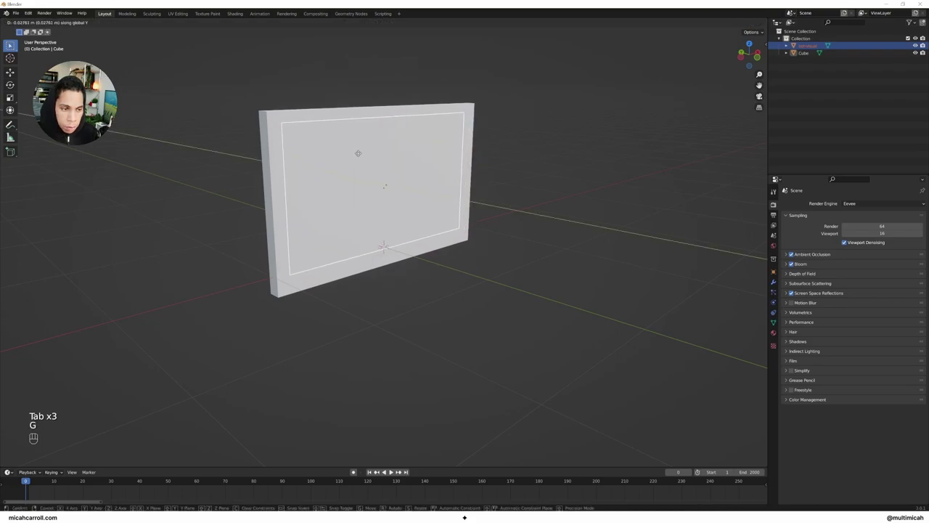
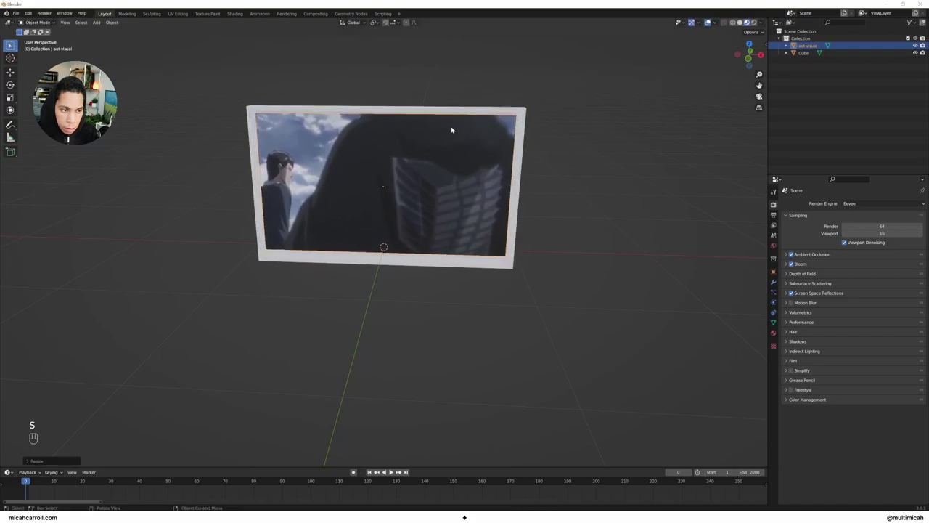
drag(476, 126, 552, 124)
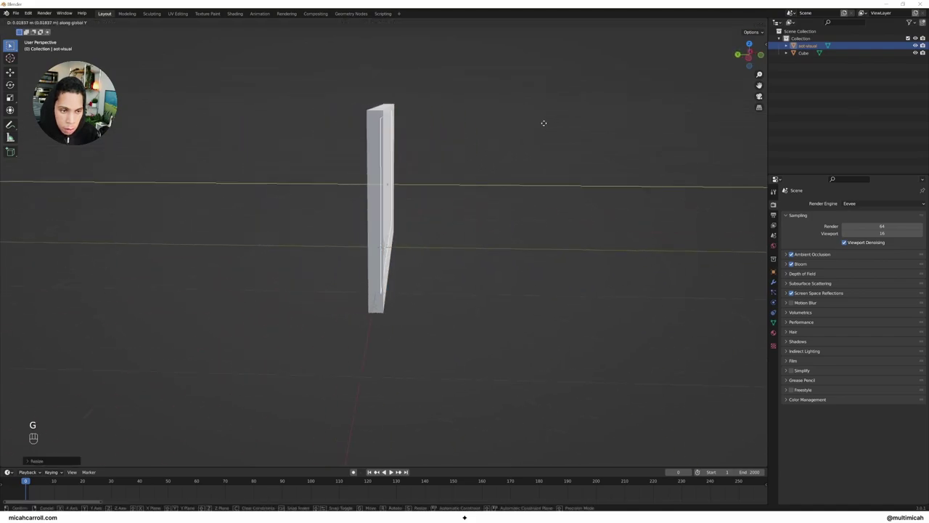
drag(548, 123, 504, 120)
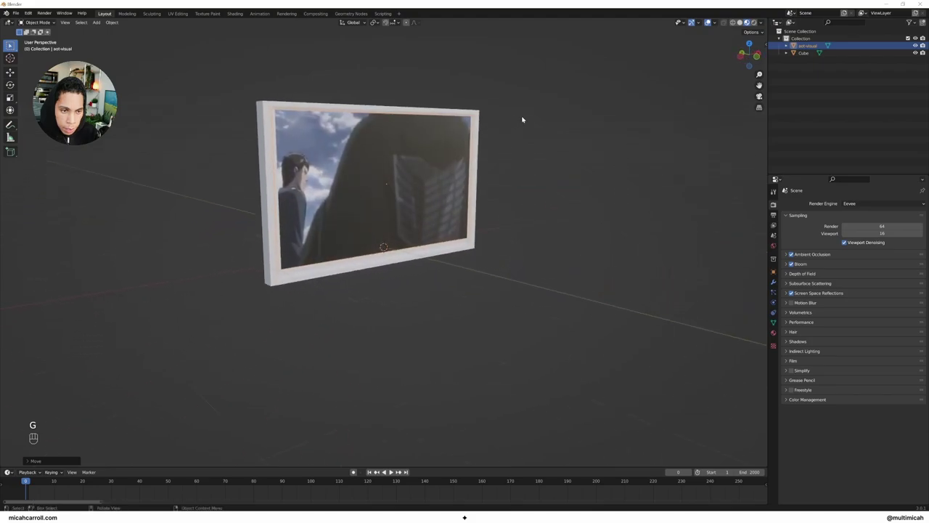
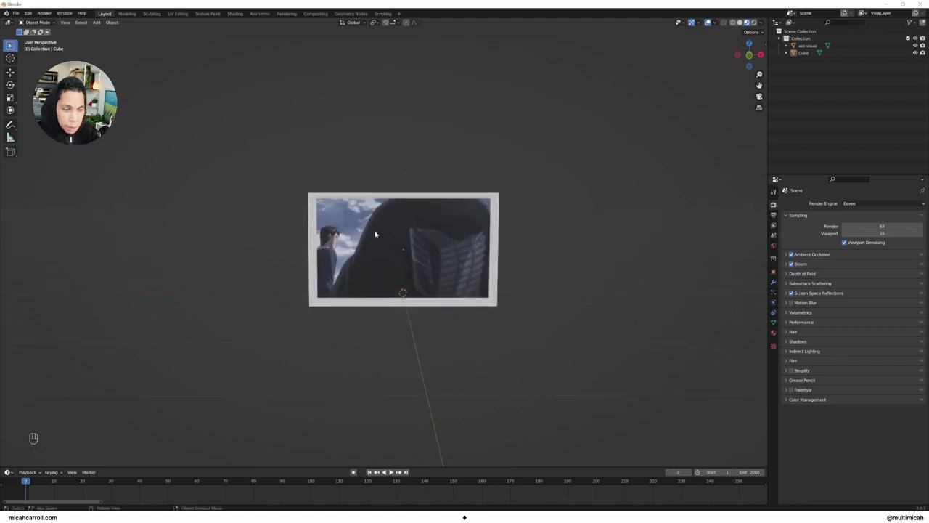
Align the screen vertically and shrink the panel's front face inward to form a rim around it.
click(377, 233)
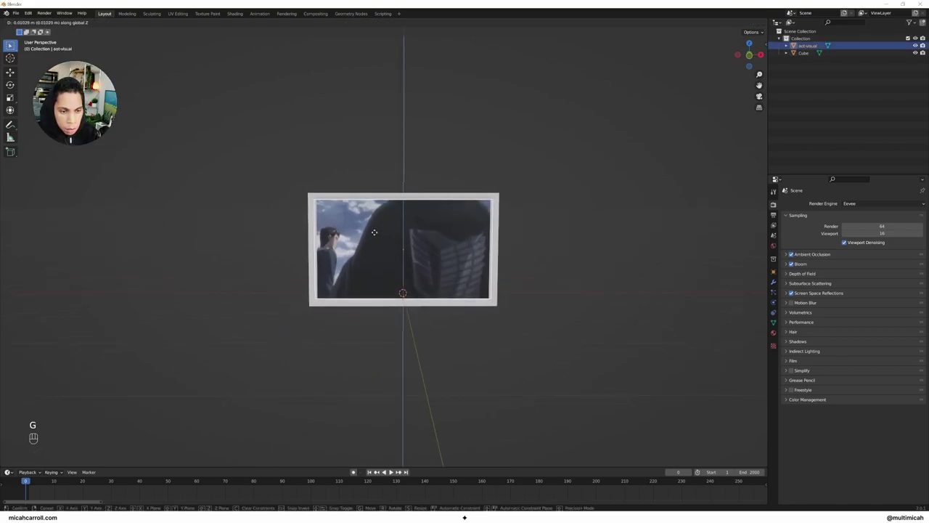
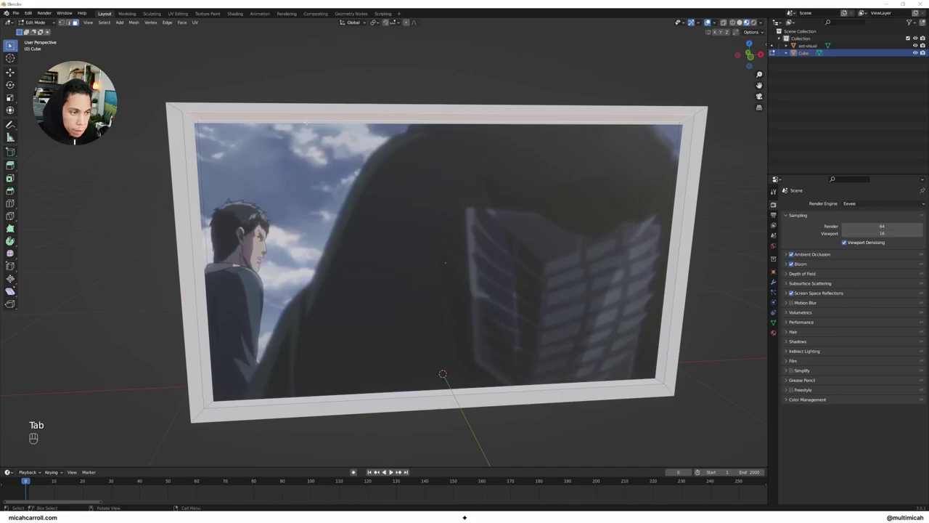
key(g)
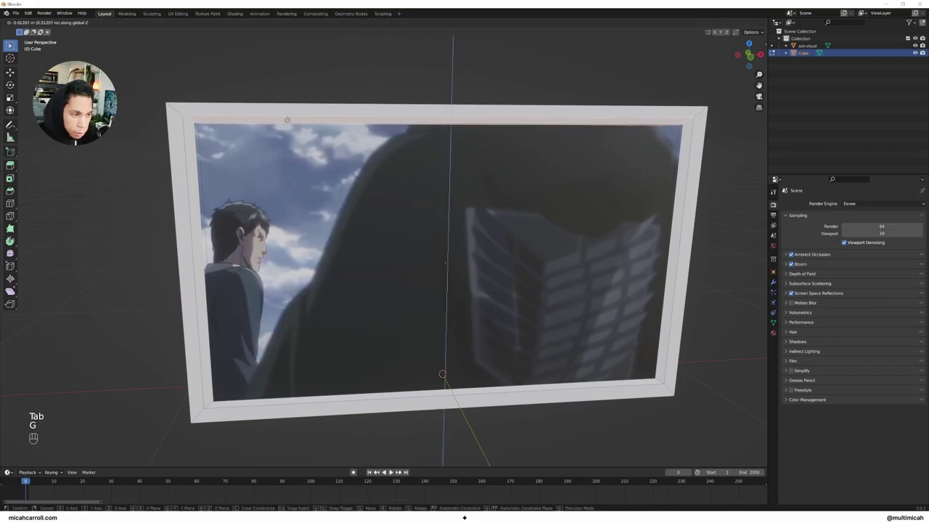
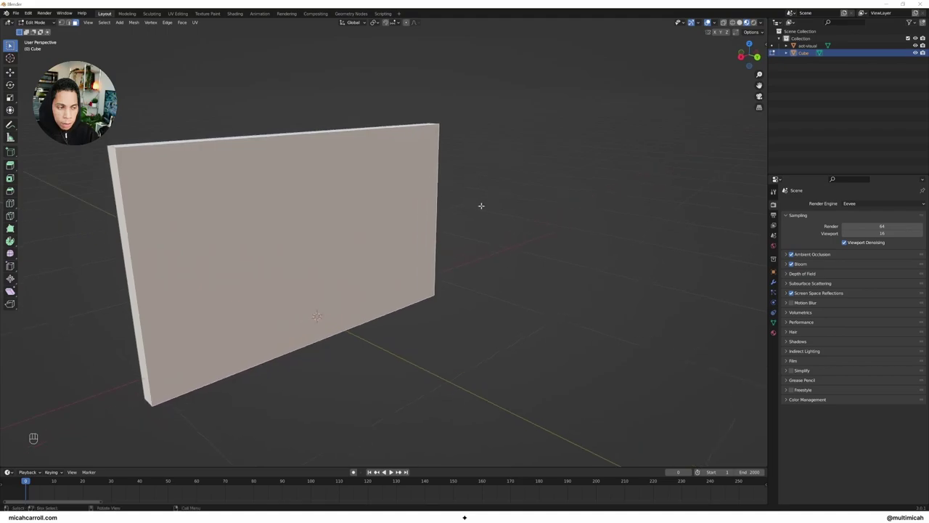
key(e)
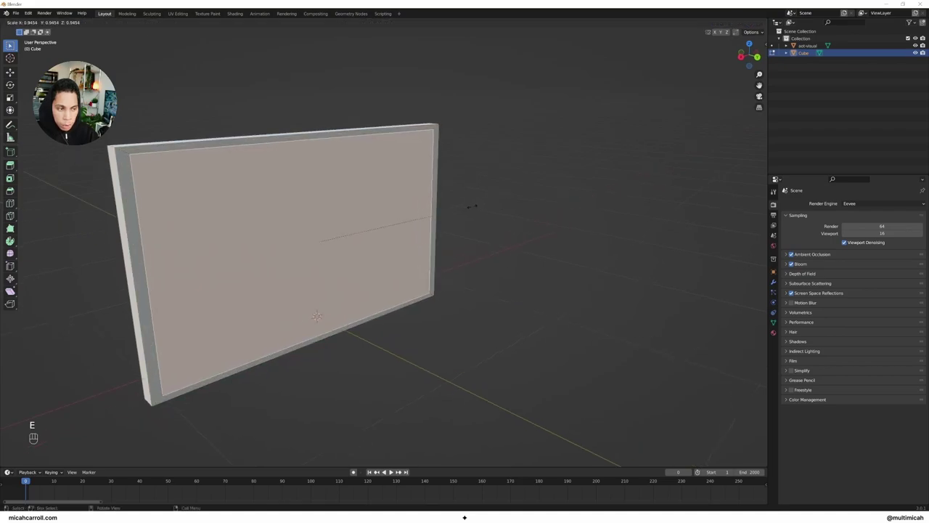
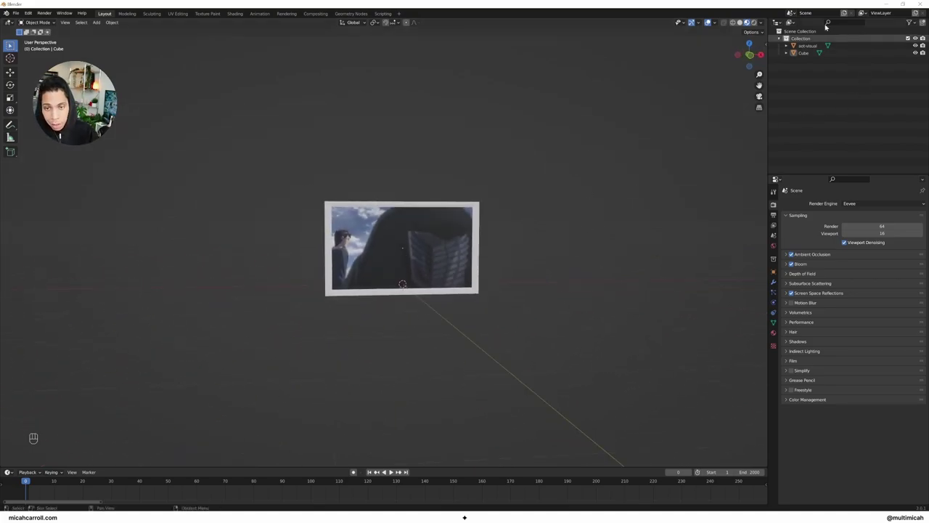
Rename the Cube to 'tv container', select both TV parts and preview the video playing in the frame.
drag(803, 54, 276, 372)
key(space)
drag(255, 343, 226, 350)
drag(226, 349, 278, 357)
drag(280, 356, 268, 350)
key(space)
drag(32, 484, 288, 260)
drag(288, 260, 256, 260)
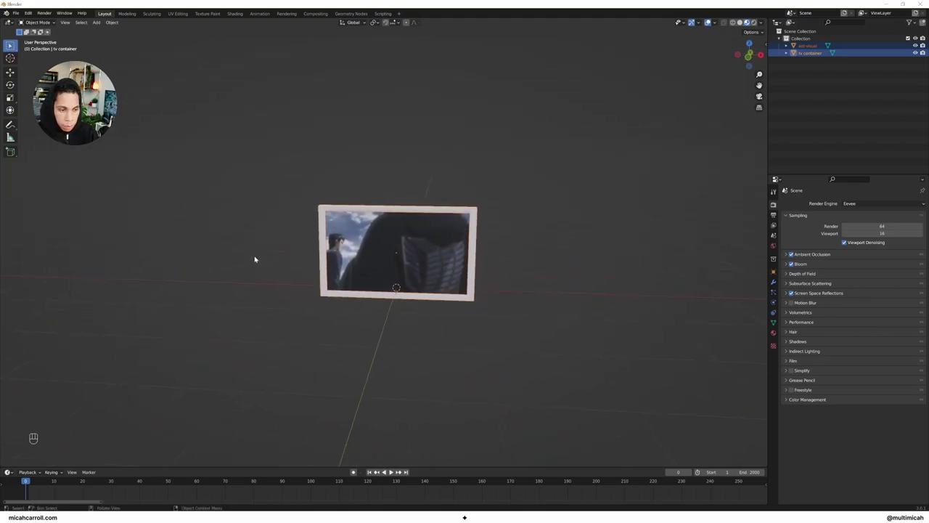
Move the TV parts into the tv_model collection and hide it from the scene.
drag(526, 200, 304, 325)
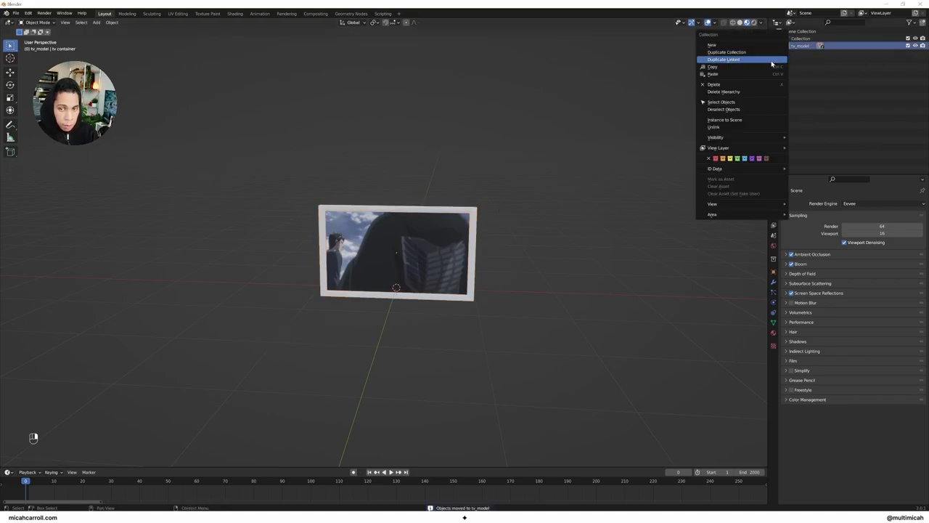
drag(500, 194, 517, 194)
drag(445, 247, 459, 228)
drag(459, 228, 455, 226)
click(457, 227)
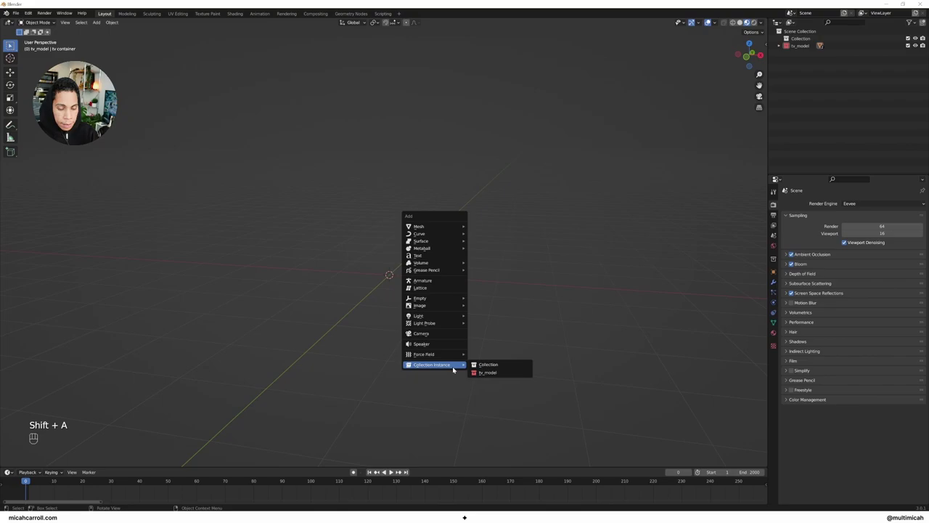
key(Escape)
Add a collection instance of tv_model via Shift+A and orbit to inspect it.
key(shift+a)
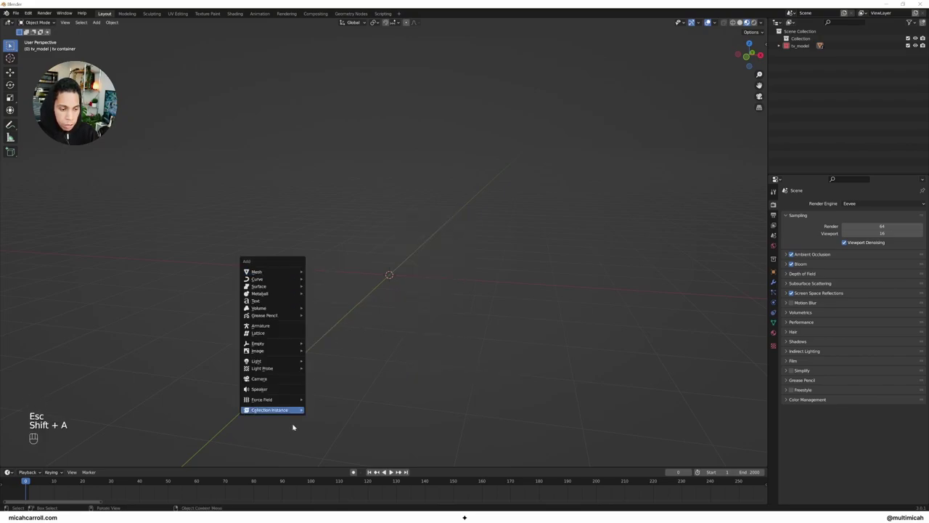
drag(329, 385, 340, 390)
drag(320, 355, 267, 355)
click(778, 42)
drag(779, 45, 243, 150)
drag(243, 150, 299, 151)
drag(237, 182, 492, 181)
drag(332, 226, 581, 207)
drag(442, 209, 500, 219)
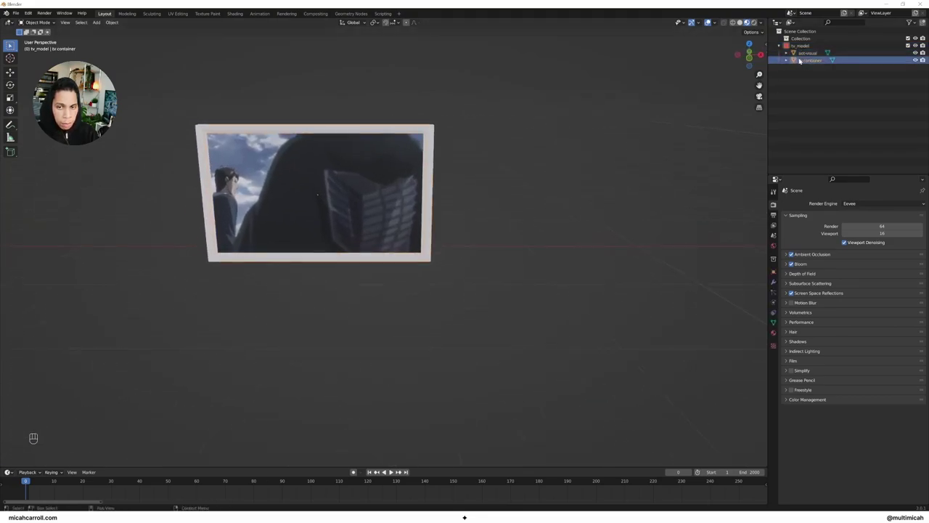
Parent the aot-visual screen to tv container in the Outliner.
drag(807, 53, 816, 59)
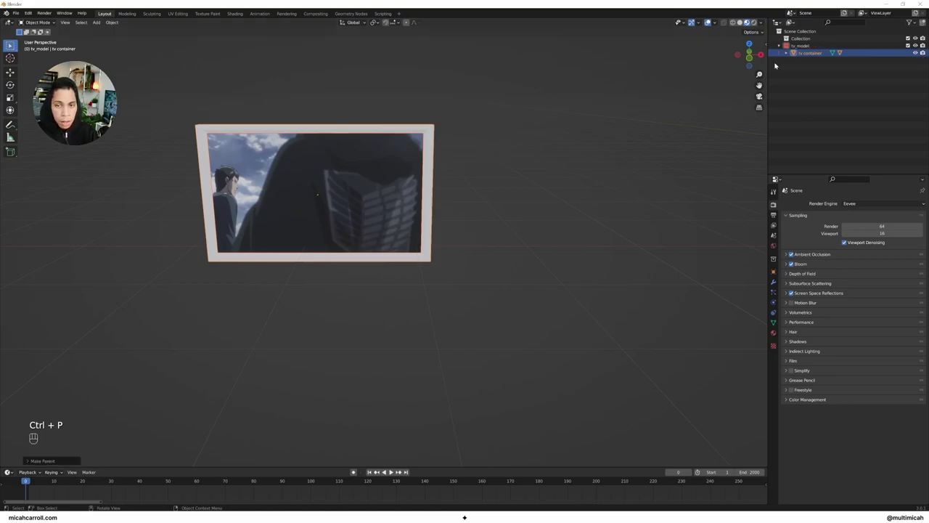
drag(784, 44, 630, 177)
drag(615, 178, 432, 181)
Expand the tv_model instance in the Outliner and orbit to see it beside the original TV.
key(shift+a)
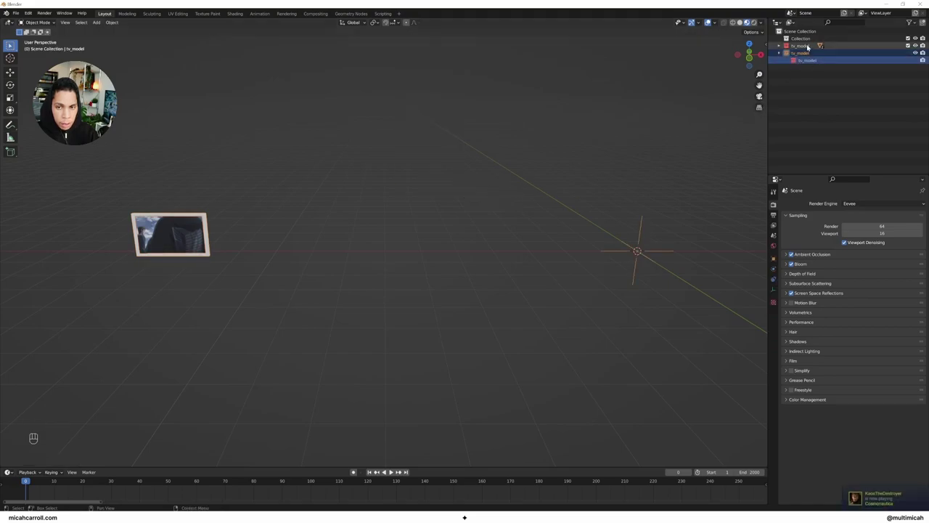
click(783, 45)
drag(812, 55, 497, 177)
drag(496, 177, 562, 178)
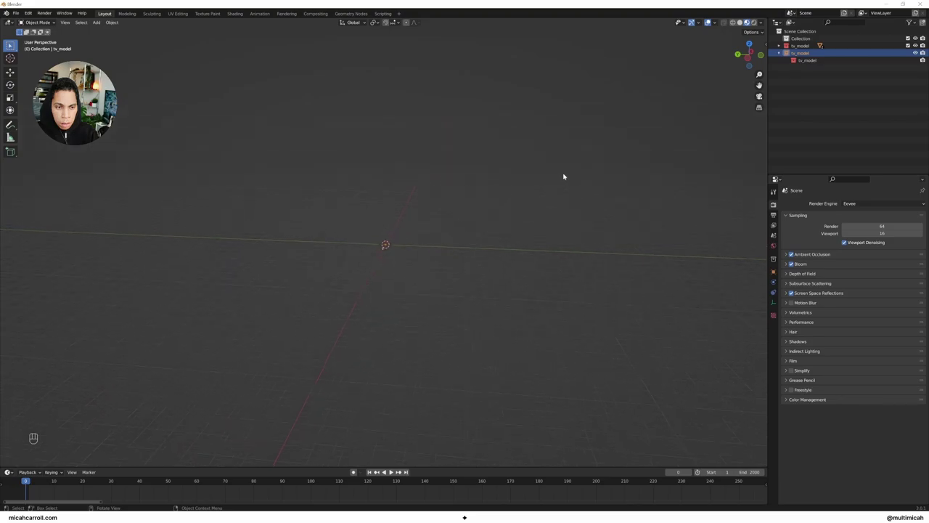
drag(556, 184, 487, 187)
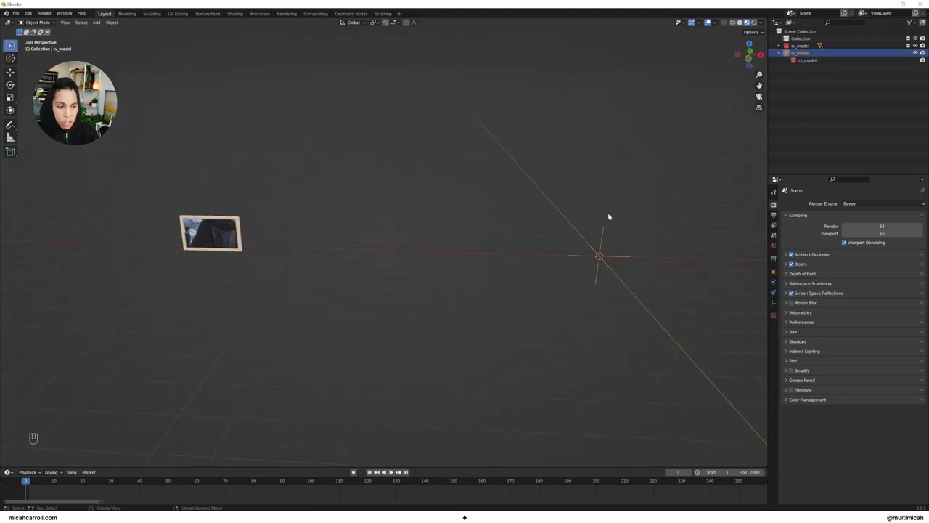
Test a Shift+D duplicate, then delete the extra tv_model.001 instance.
drag(121, 23, 210, 40)
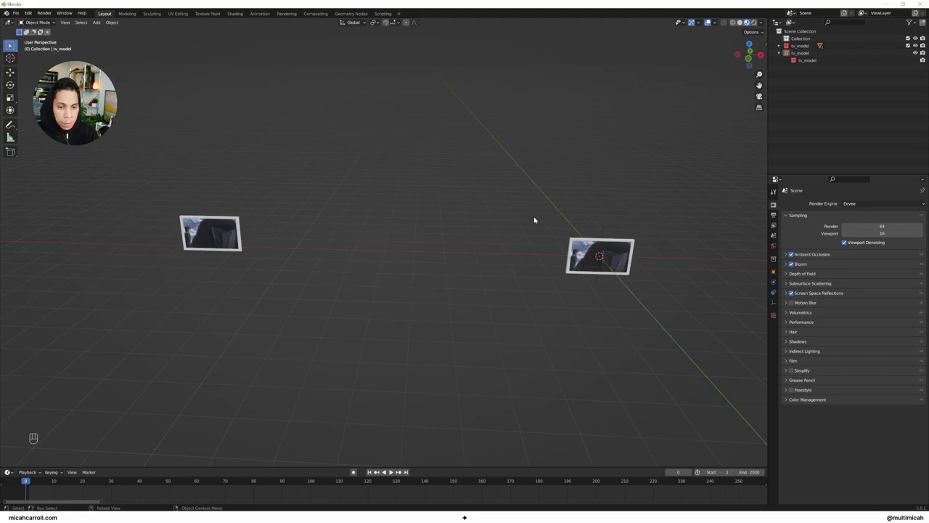
middle_click(604, 257)
middle_click(620, 255)
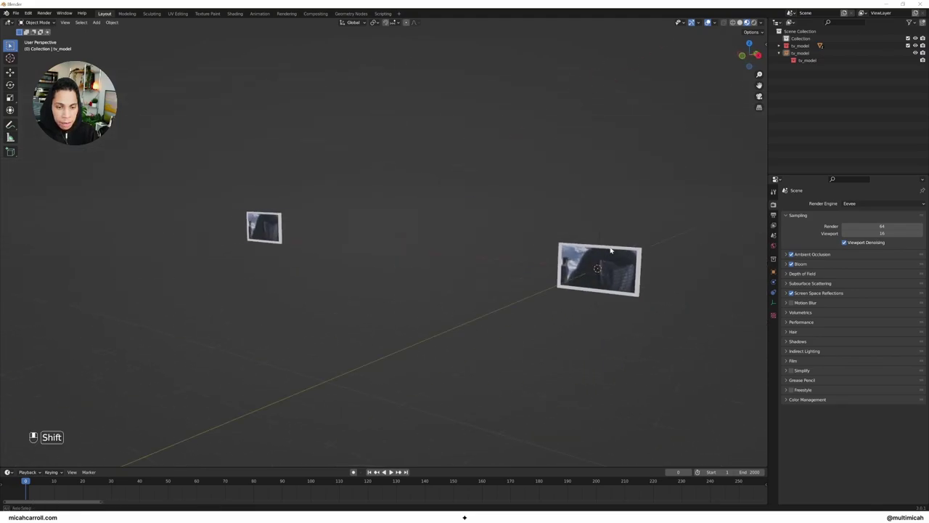
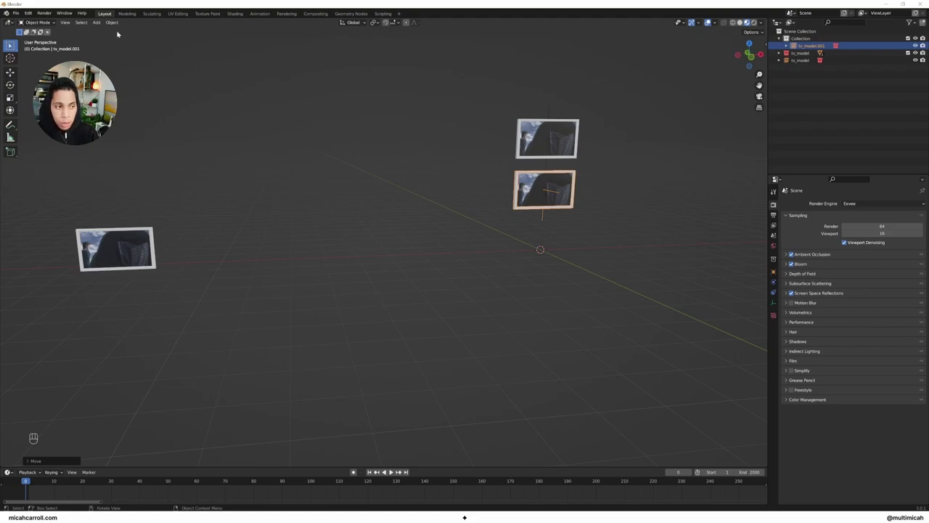
drag(116, 23, 547, 172)
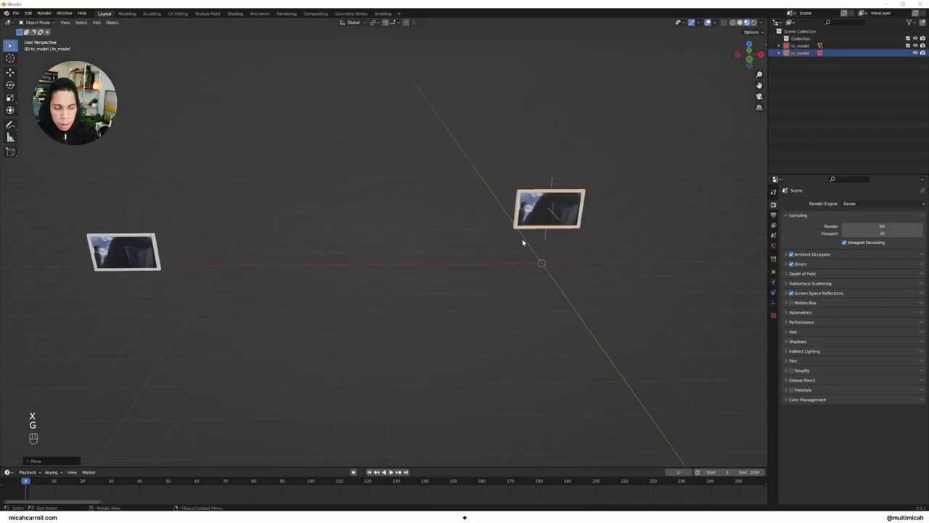
Add a plane mesh under the TVs and delete the stray extra planes.
click(531, 318)
drag(549, 321, 392, 289)
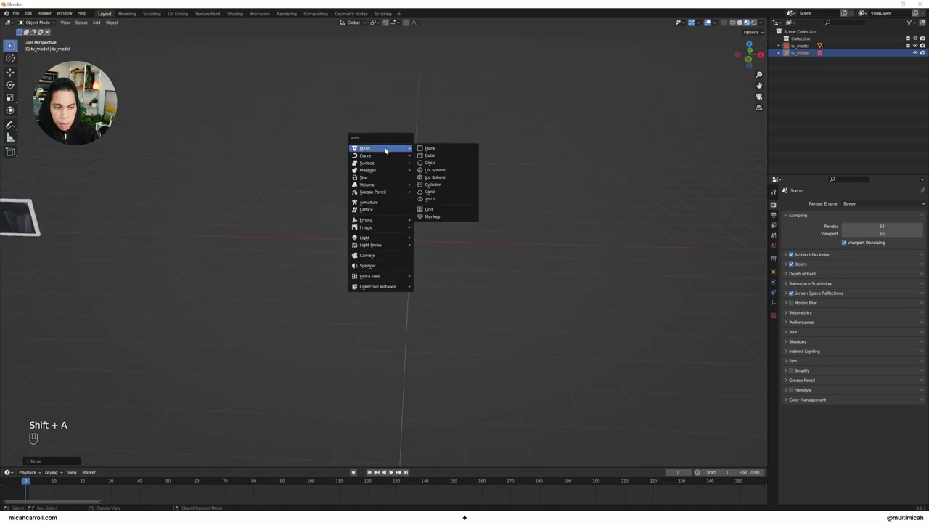
drag(368, 192, 403, 195)
key(ctrl+x)
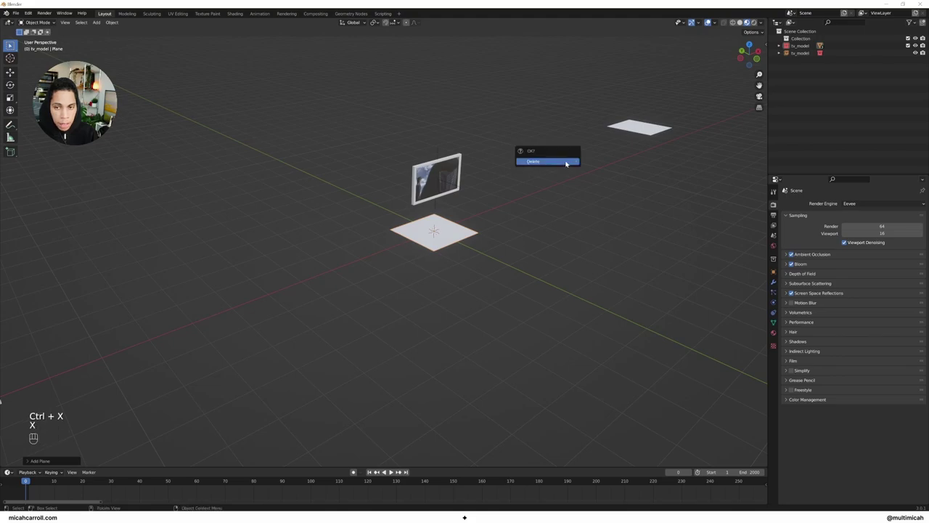
drag(800, 37, 633, 132)
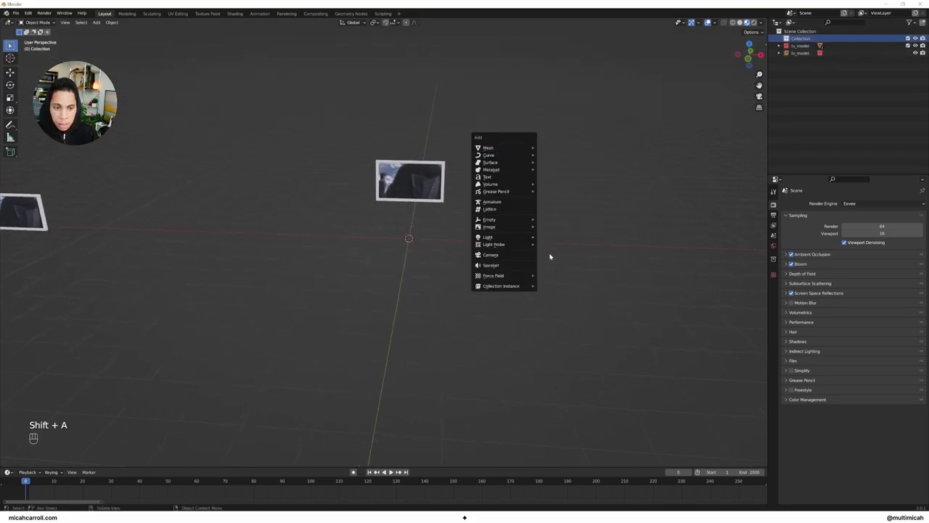
Scale the new plane up into a large floor and view the scene from the front.
key(s)
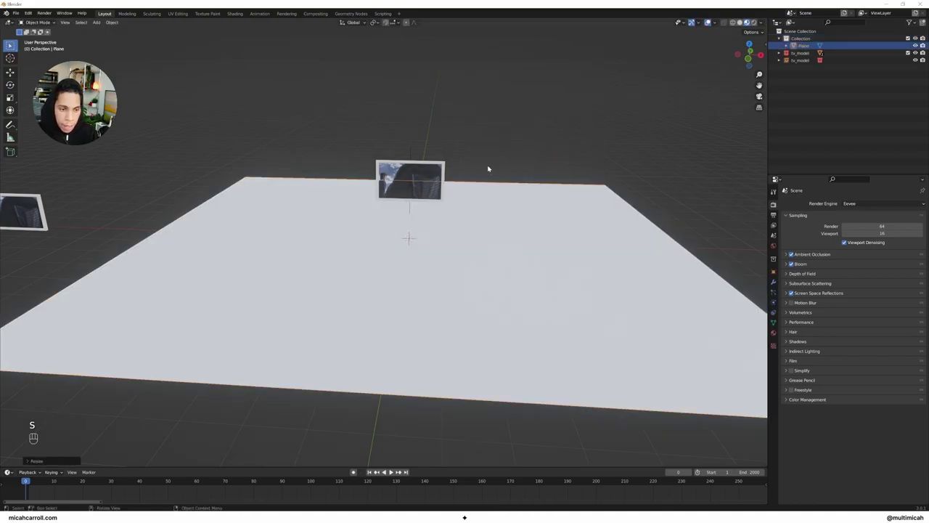
drag(499, 160, 449, 160)
drag(449, 160, 482, 158)
click(402, 165)
drag(324, 156, 350, 157)
key(g)
drag(467, 170, 439, 165)
drag(472, 158, 521, 158)
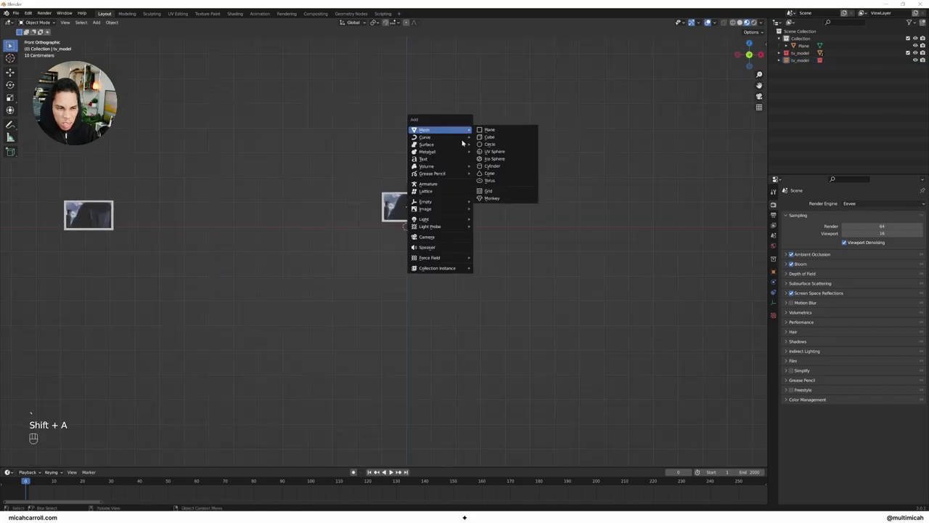
Add a camera and move it along Y into place above the floor.
click(507, 202)
key(g)
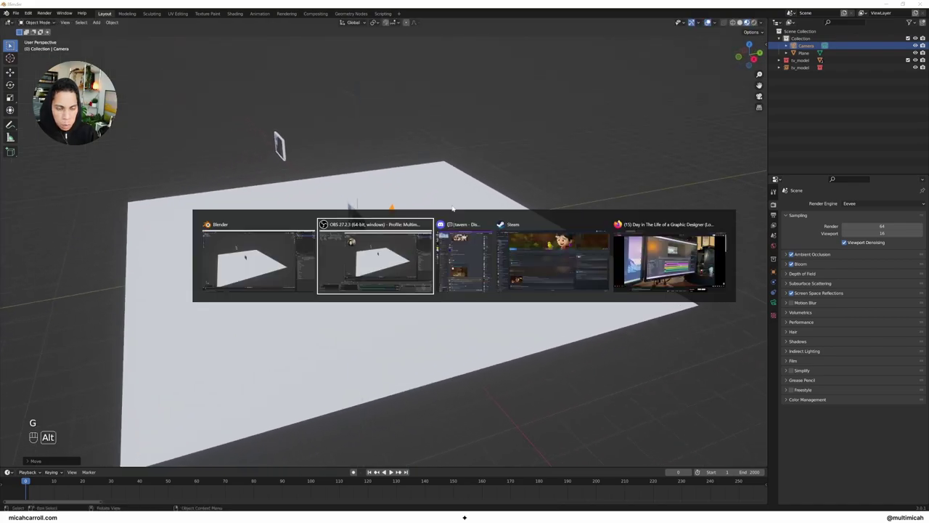
key(g)
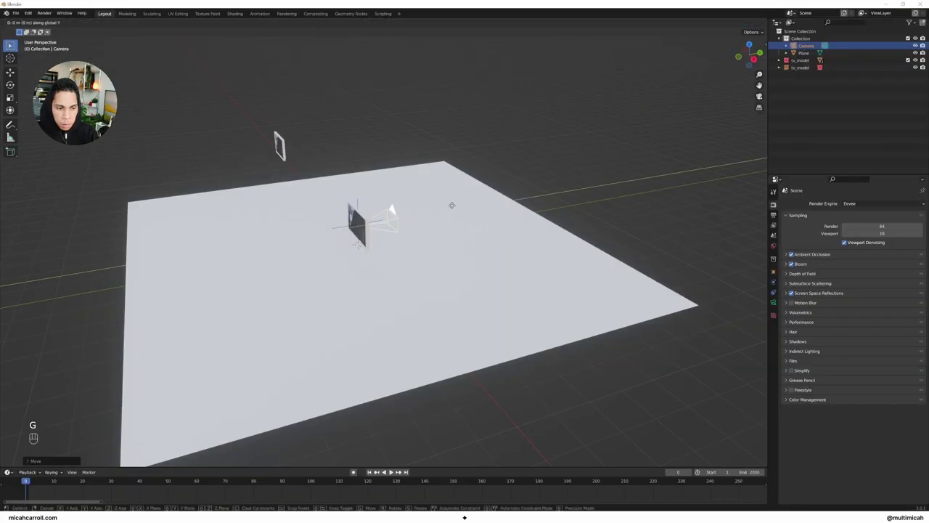
Confirm the camera position and look through it in the right viewport.
click(394, 470)
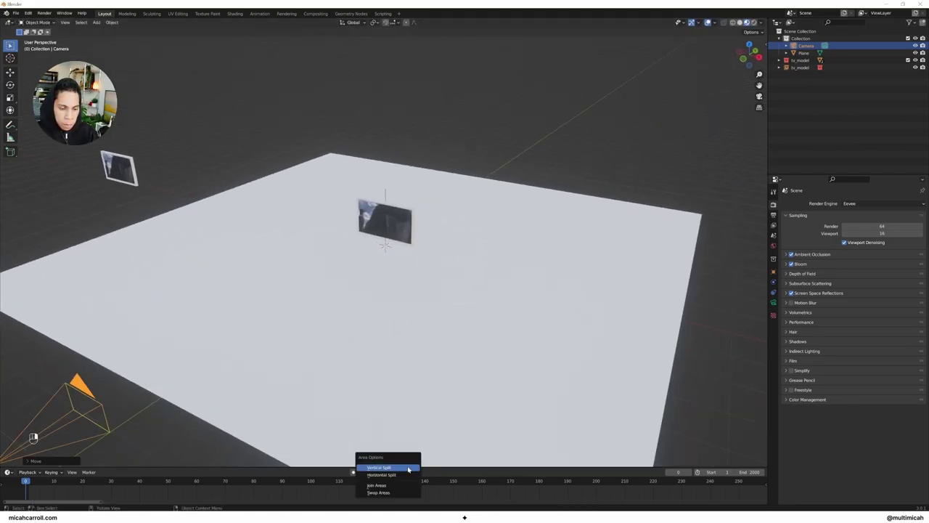
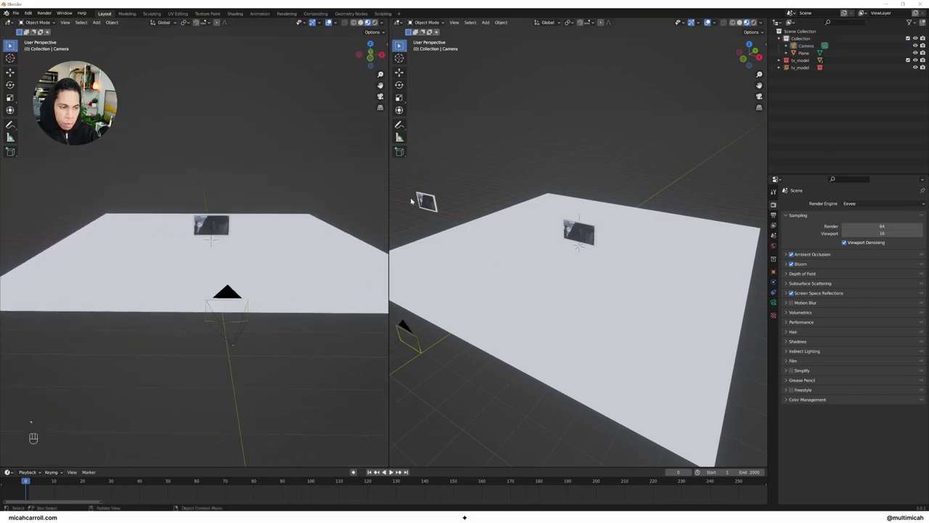
key(`)
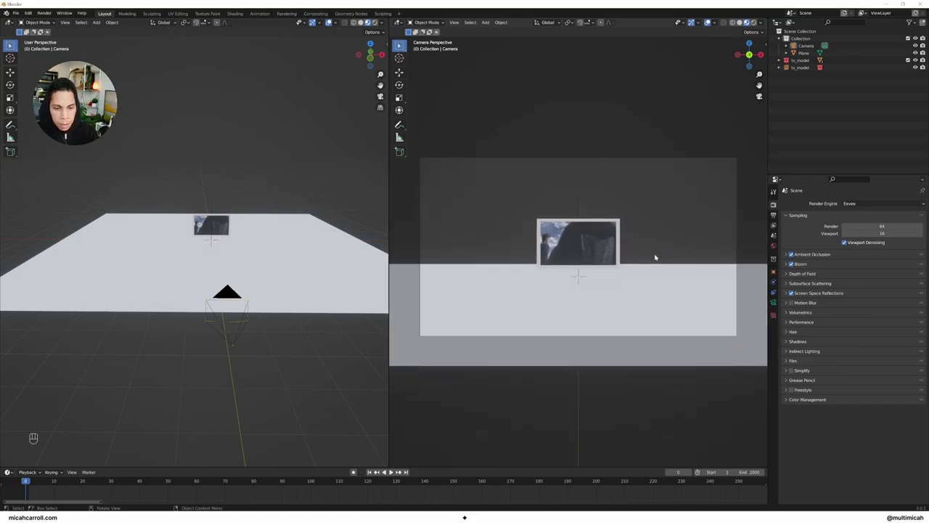
Add a cube, enlarge it, move it to the left and rotate it around Z into a wall.
key(space)
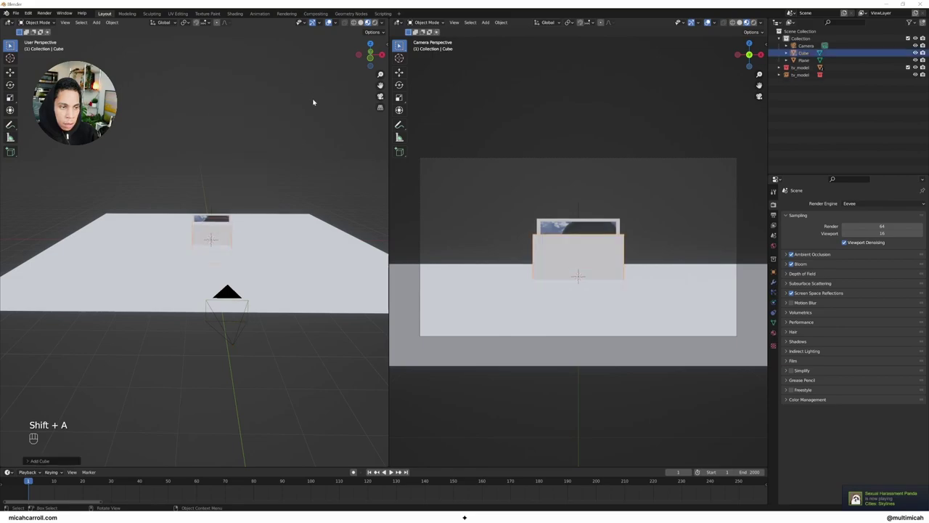
key(g)
key(g)
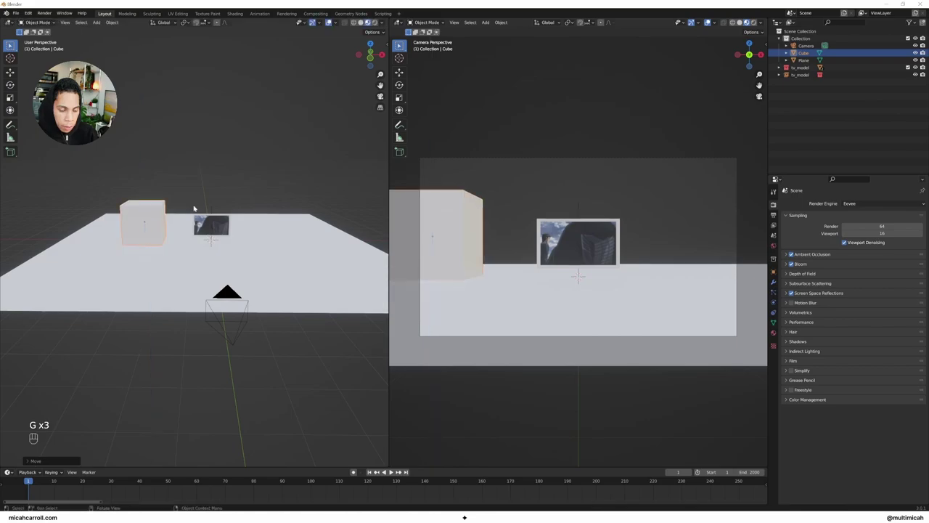
key(r)
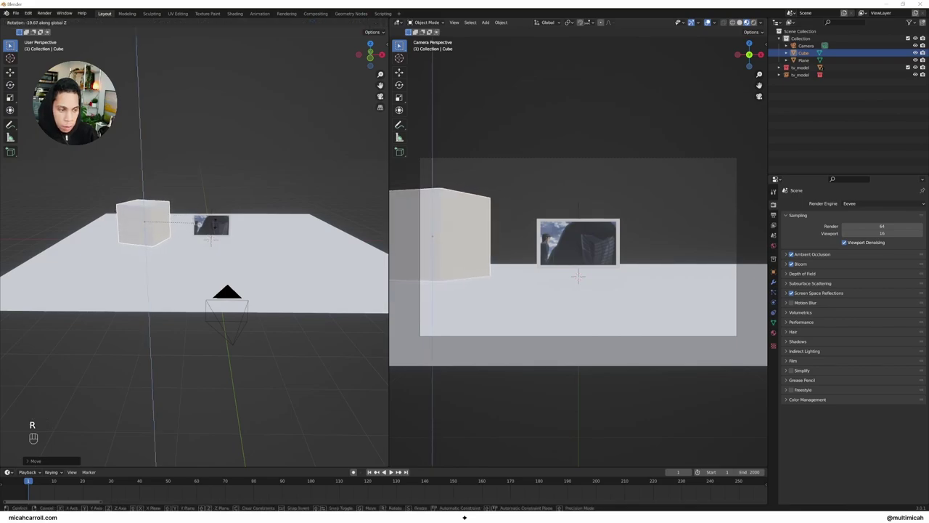
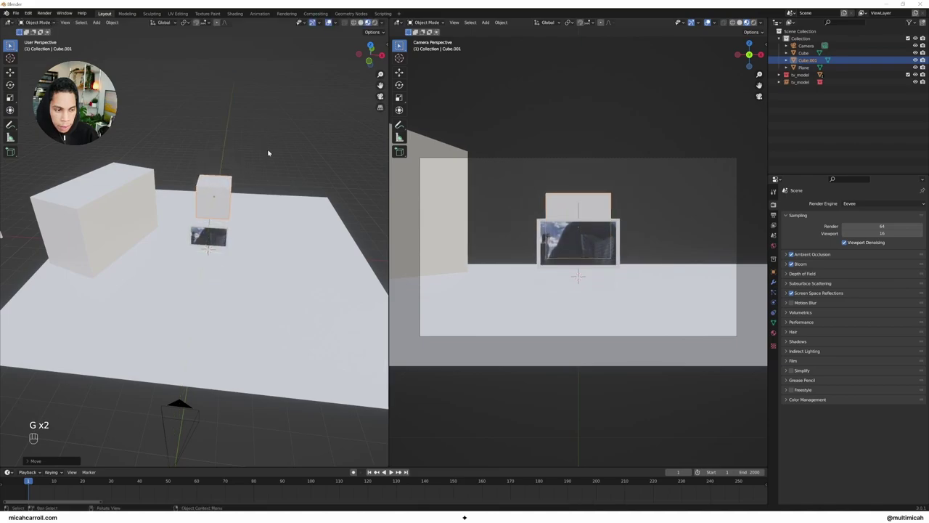
drag(268, 153, 205, 148)
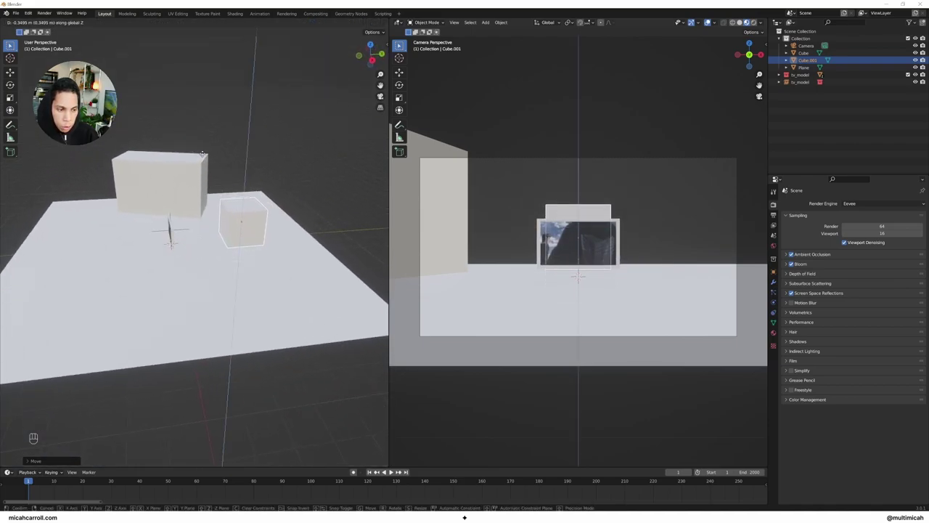
drag(212, 154, 230, 152)
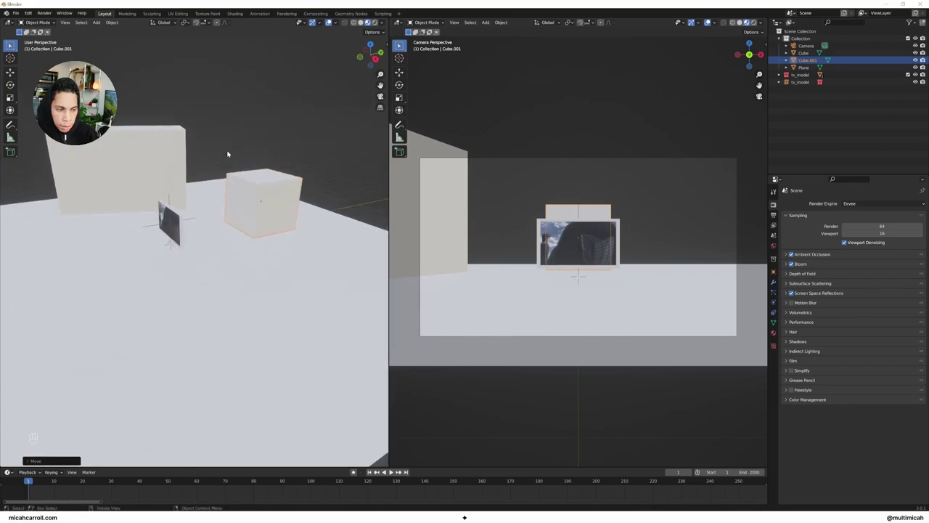
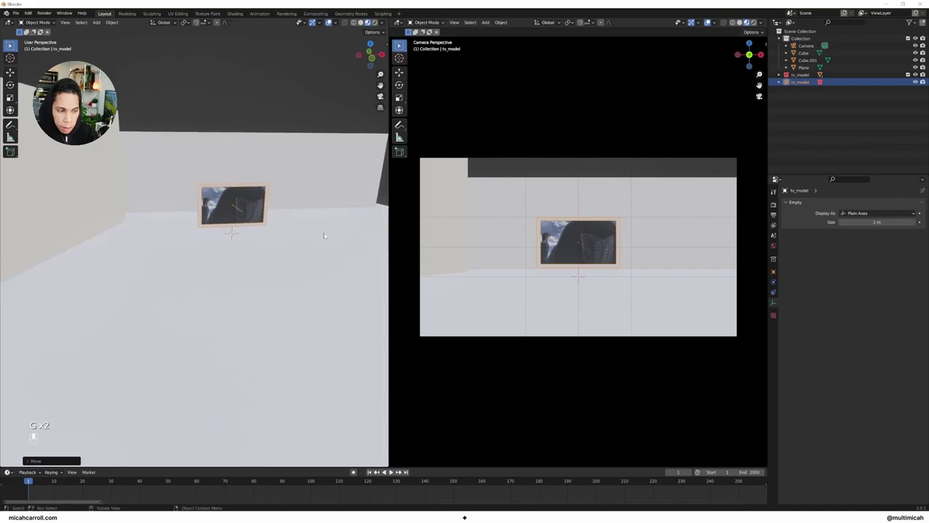
Rotate the TV and its copy toward the camera, then shrink and raise the right-hand screen.
key(r)
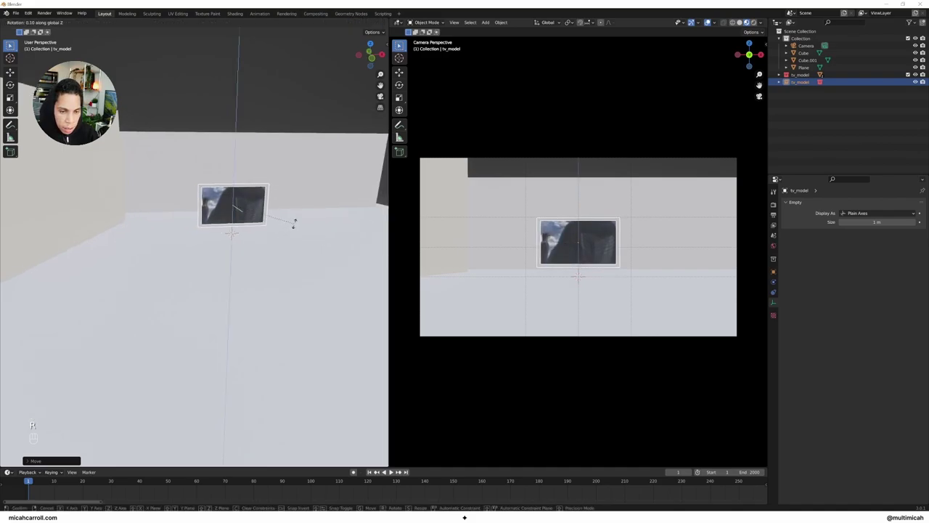
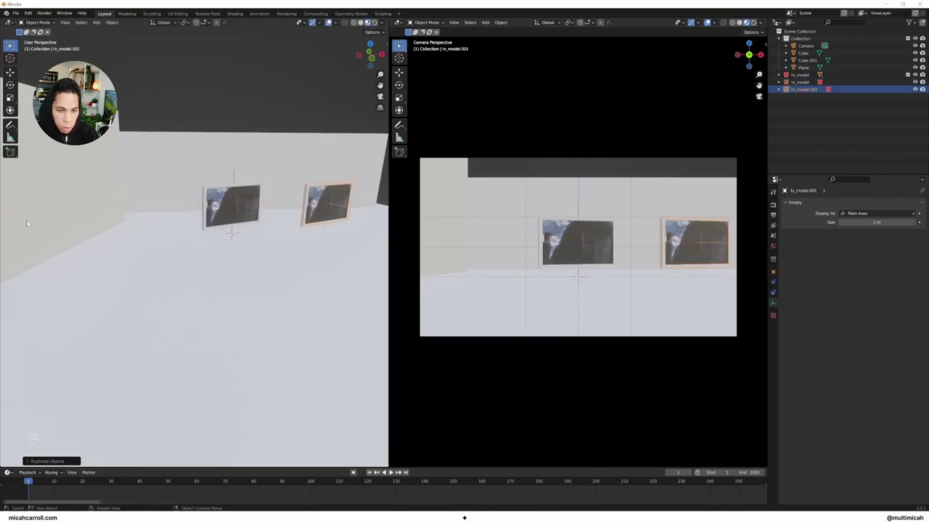
key(r)
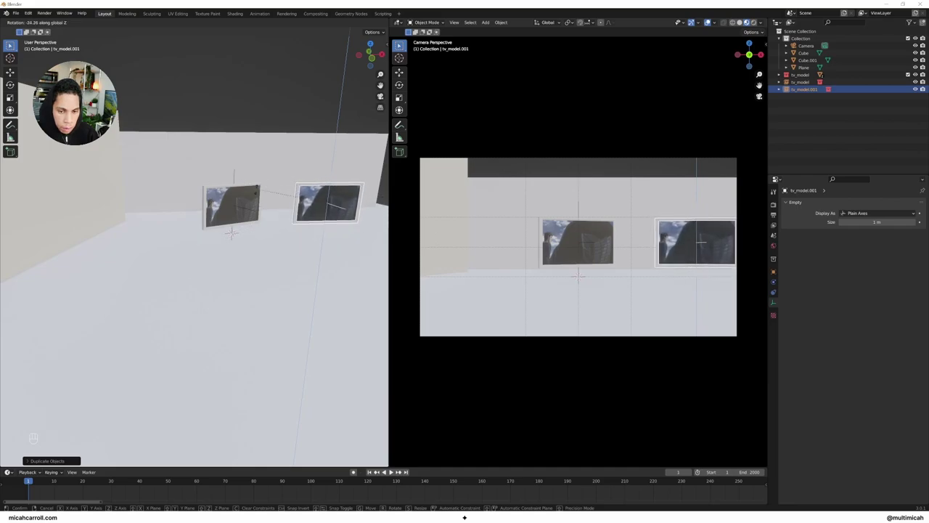
key(r)
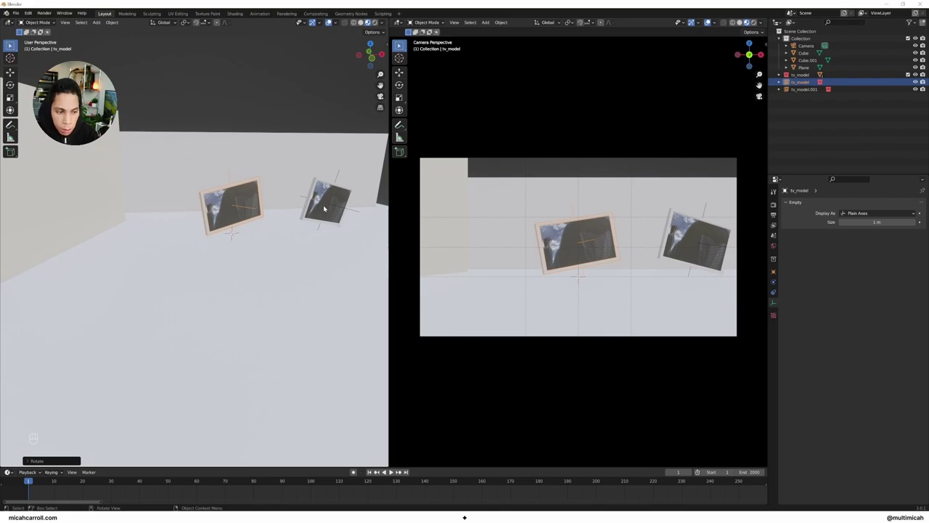
key(s)
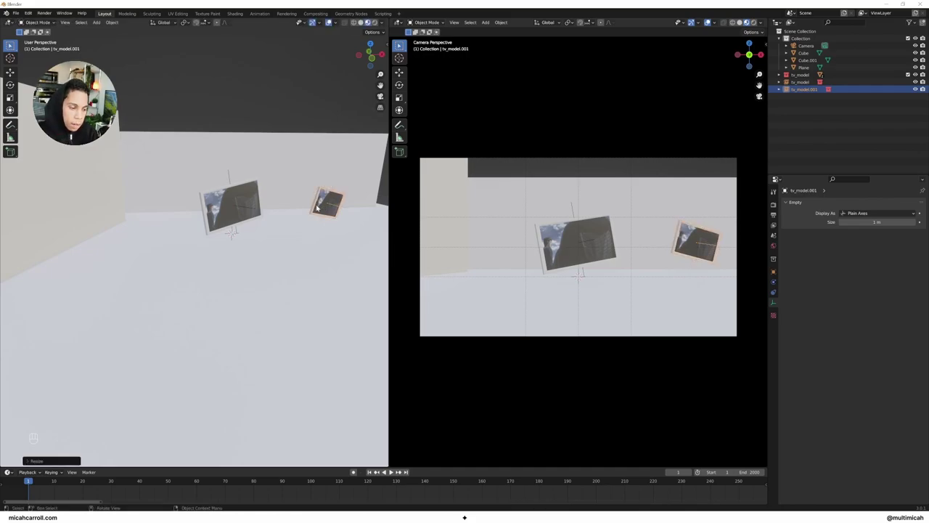
key(g)
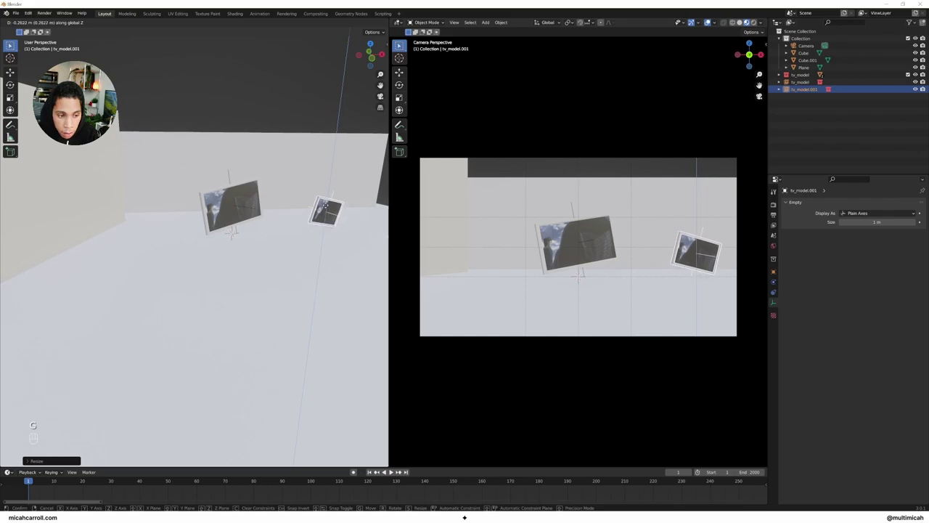
Duplicate screens into a fourth and fifth TV, each turned, raised and tilted differently.
key(shift+d)
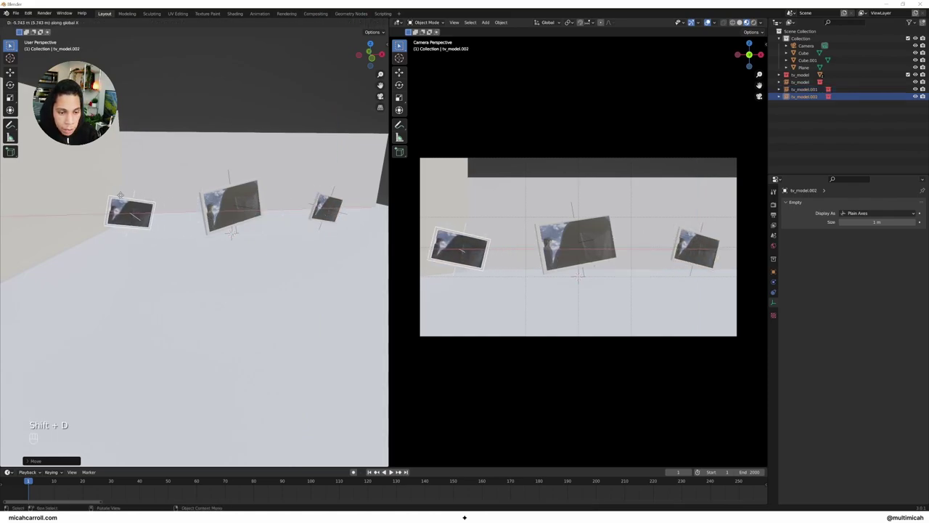
key(r)
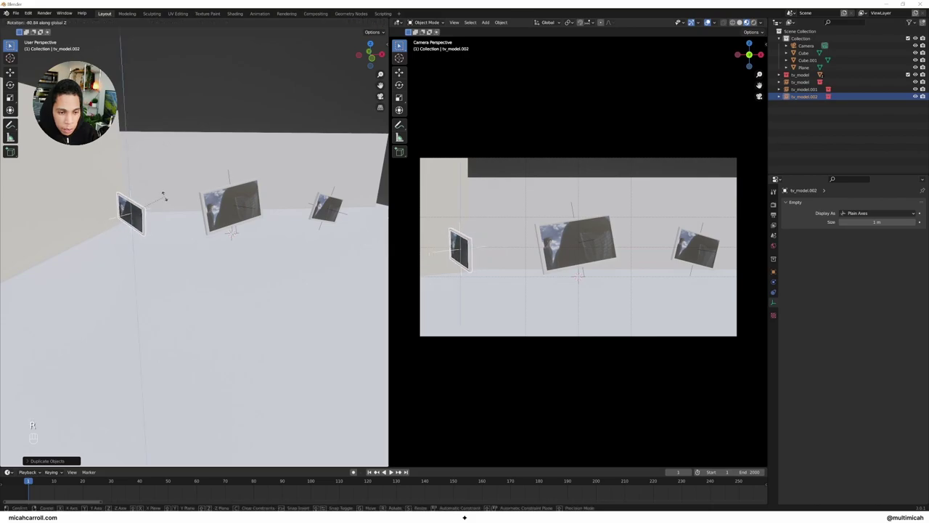
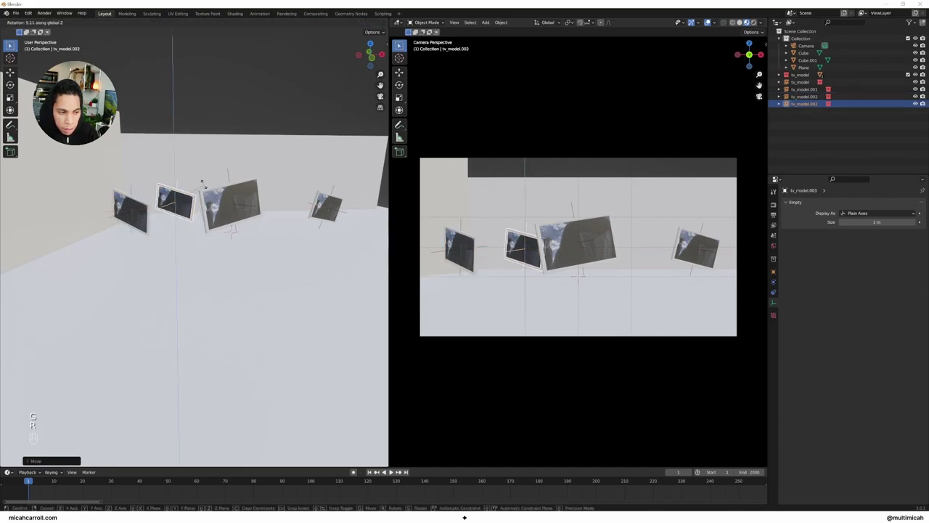
key(g)
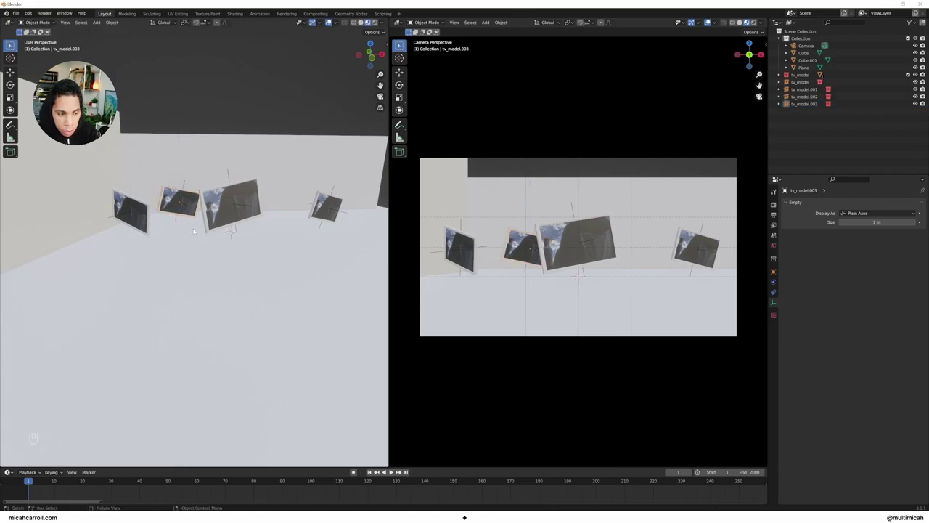
key(shift+d)
key(r)
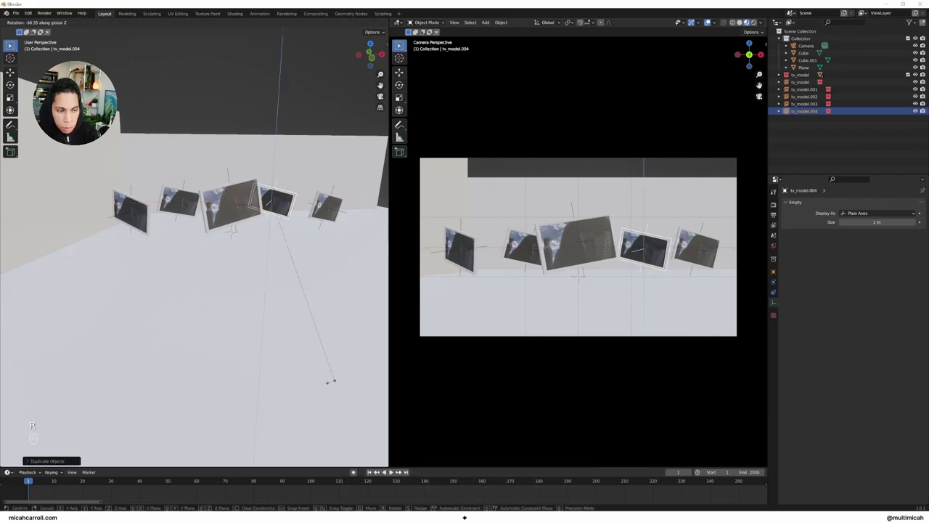
key(g)
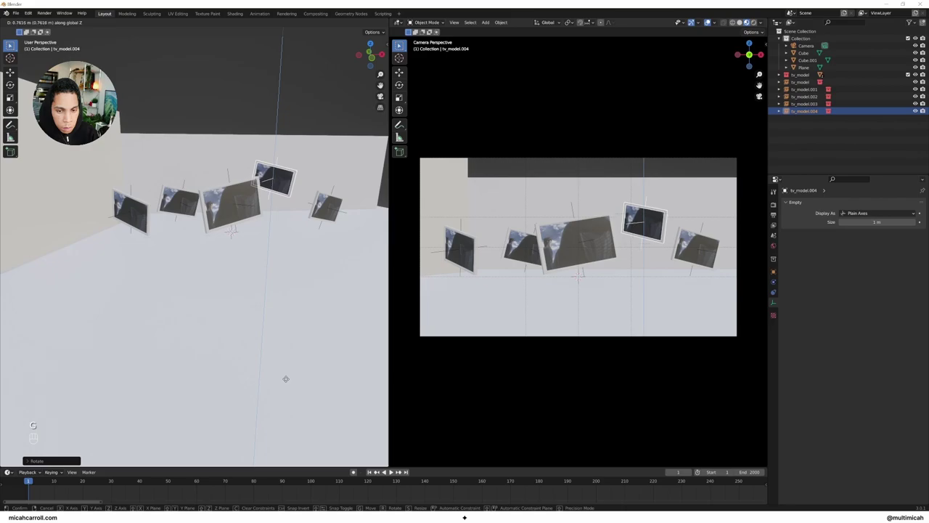
key(r)
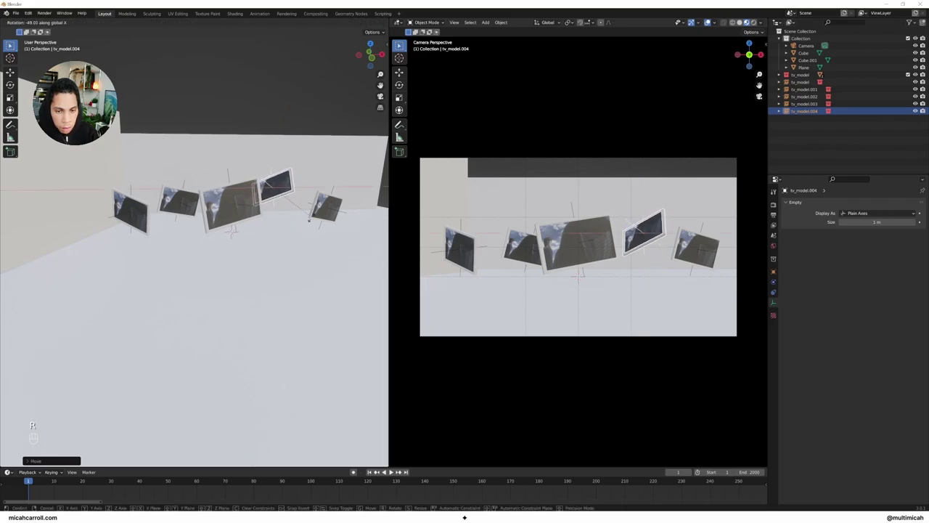
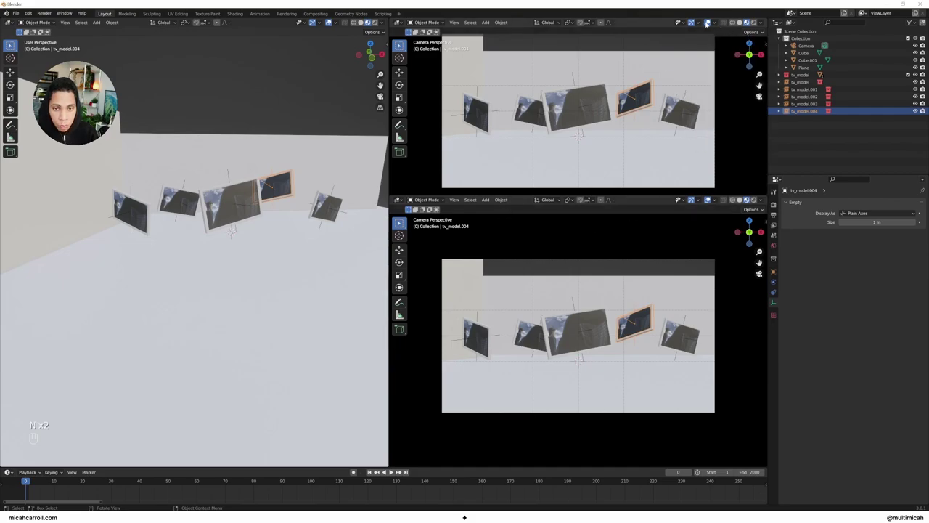
Arrange the shader nodes feeding the aot-visual.mov video into the screen's emission.
drag(402, 202, 241, 87)
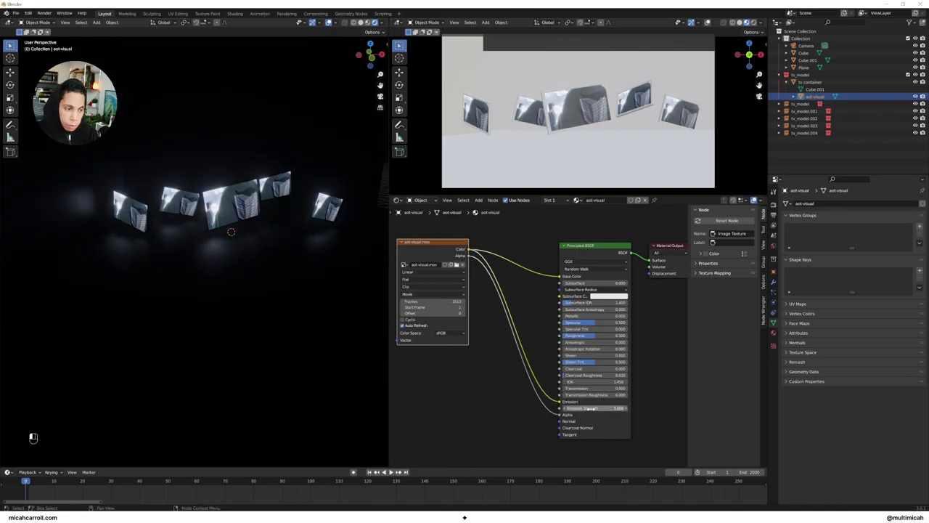
Play the animation so the videos run and switch the left view off rendered shading.
key(space)
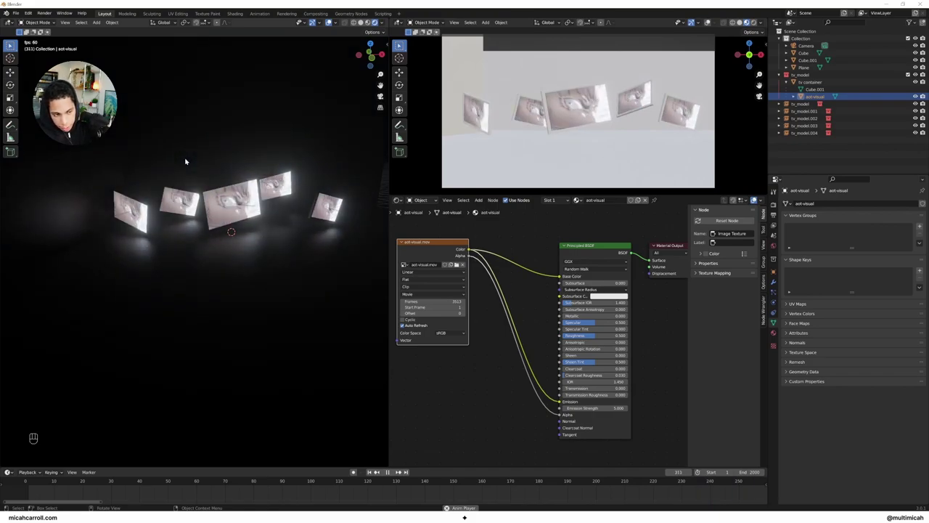
key(z)
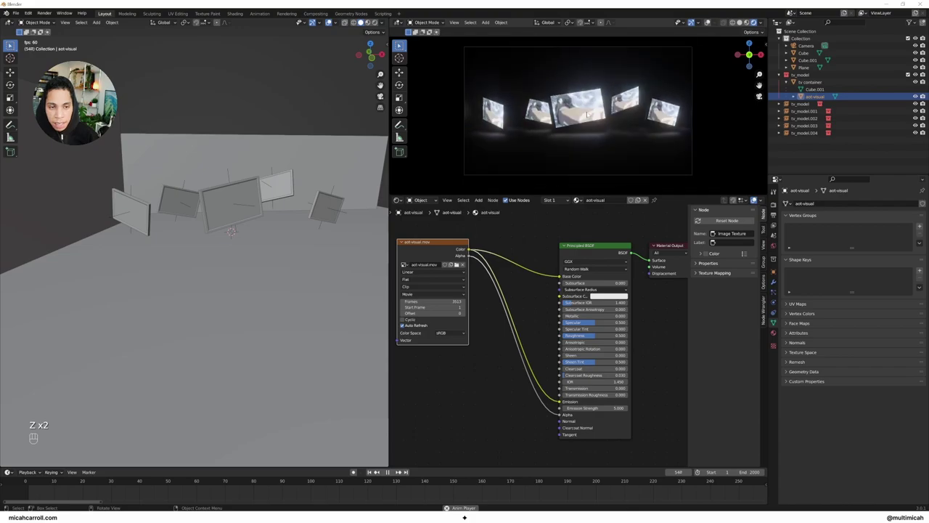
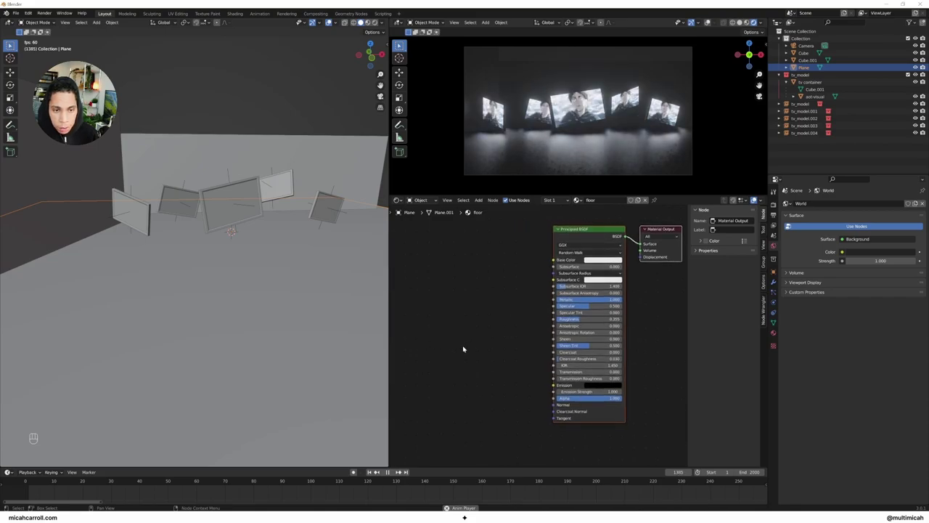
Adjust the ColorRamp stops driving floor roughness to spread the reflective patches.
click(484, 344)
key(shift+a)
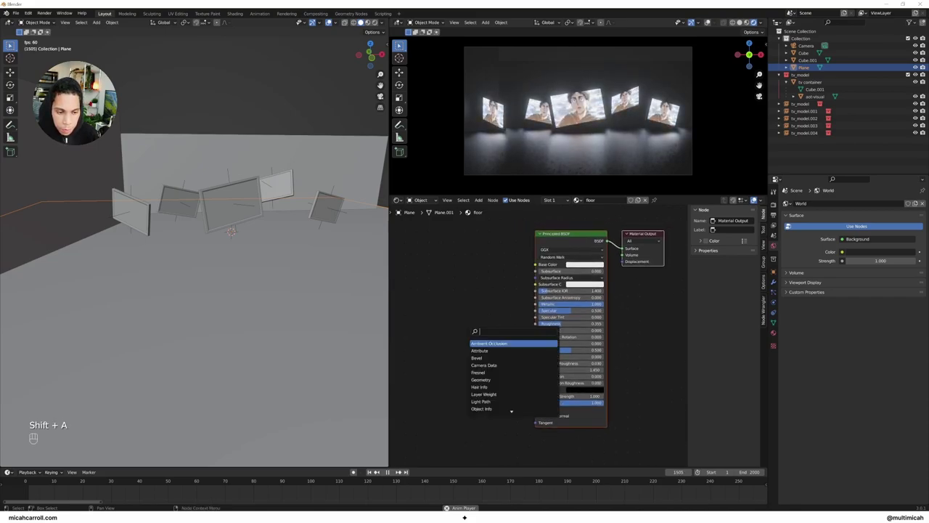
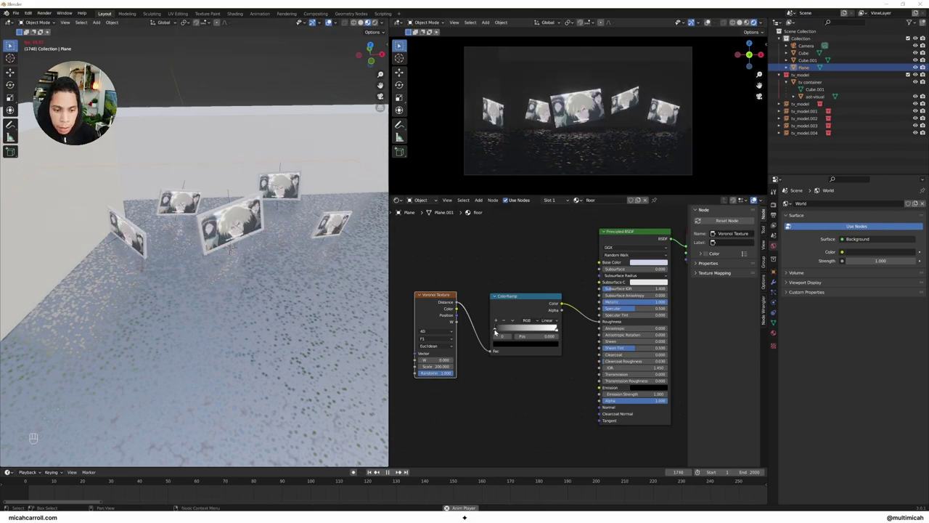
drag(498, 330, 538, 331)
drag(538, 331, 512, 329)
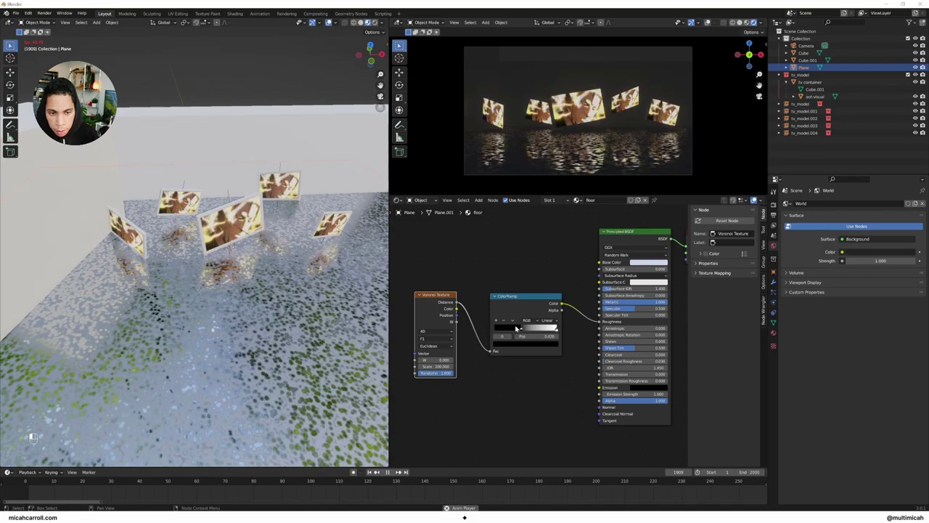
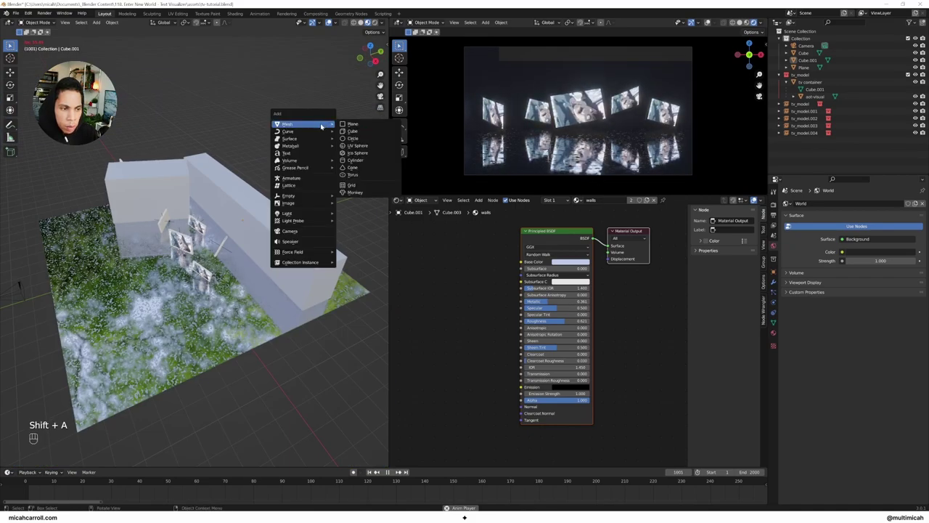
Add a new plane and move it back along Y behind the walls as a background.
key(x)
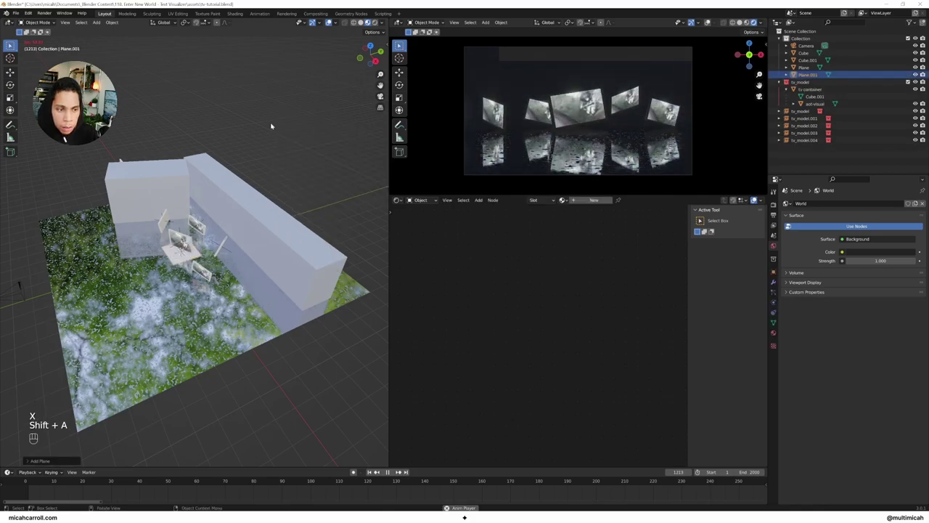
drag(260, 121, 305, 123)
key(g)
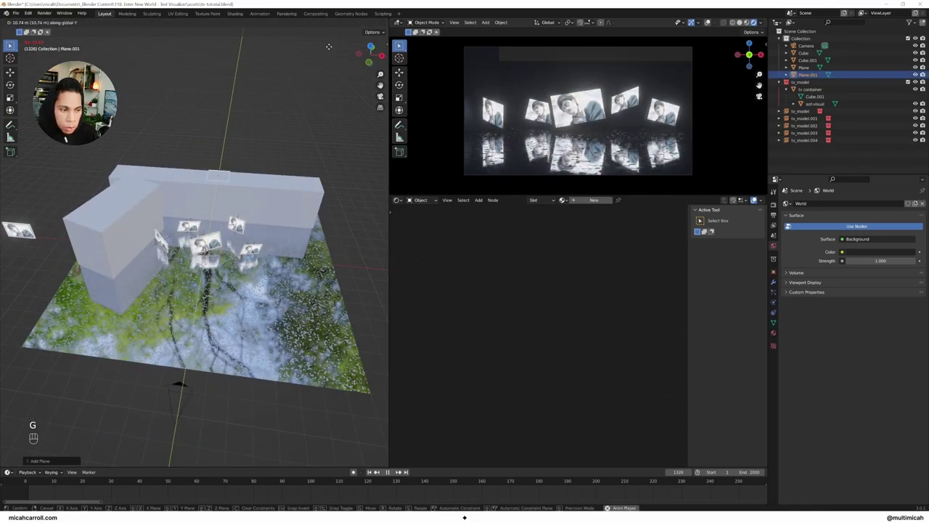
click(298, 131)
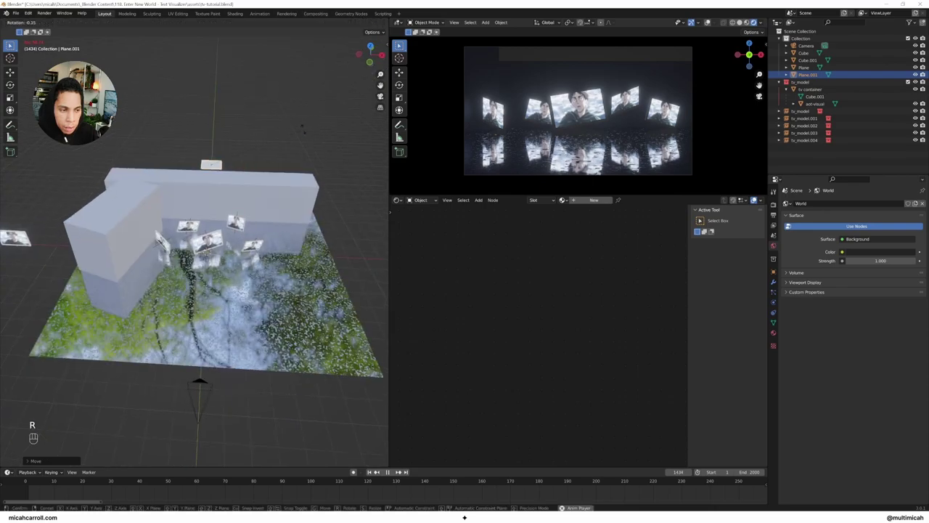
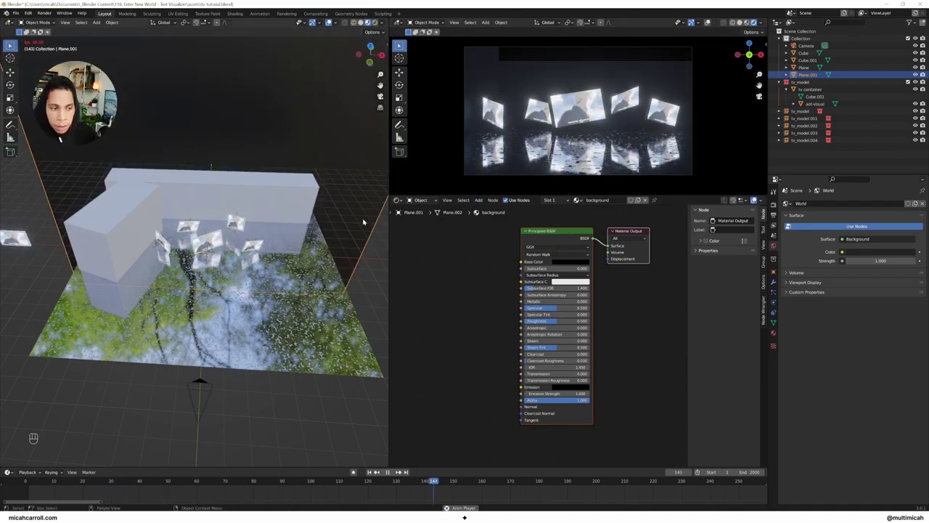
Orbit the viewport to view the hanging screens and floor from behind and from low angles.
click(365, 238)
drag(366, 252, 389, 233)
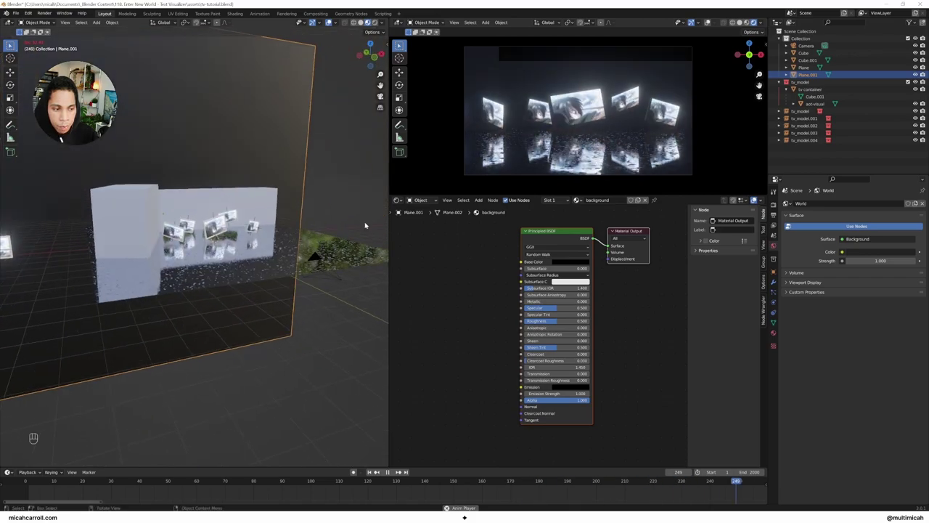
click(371, 218)
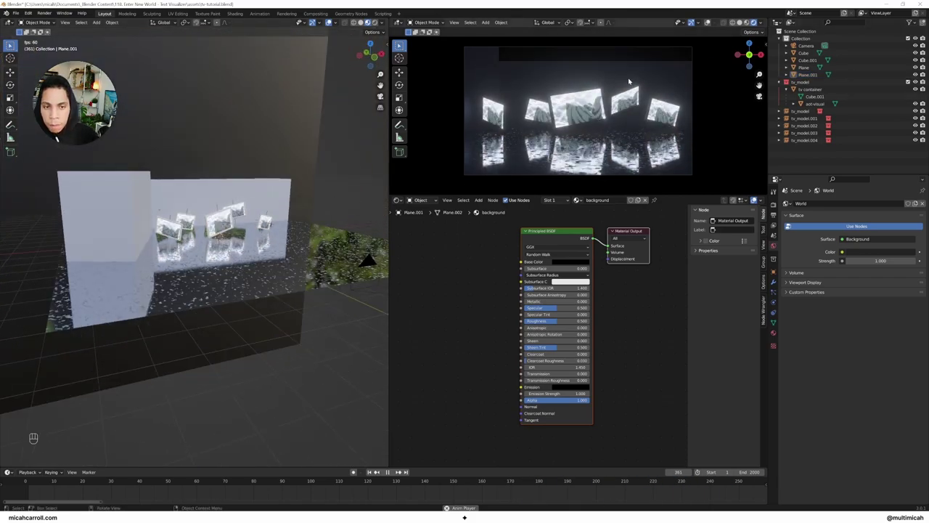
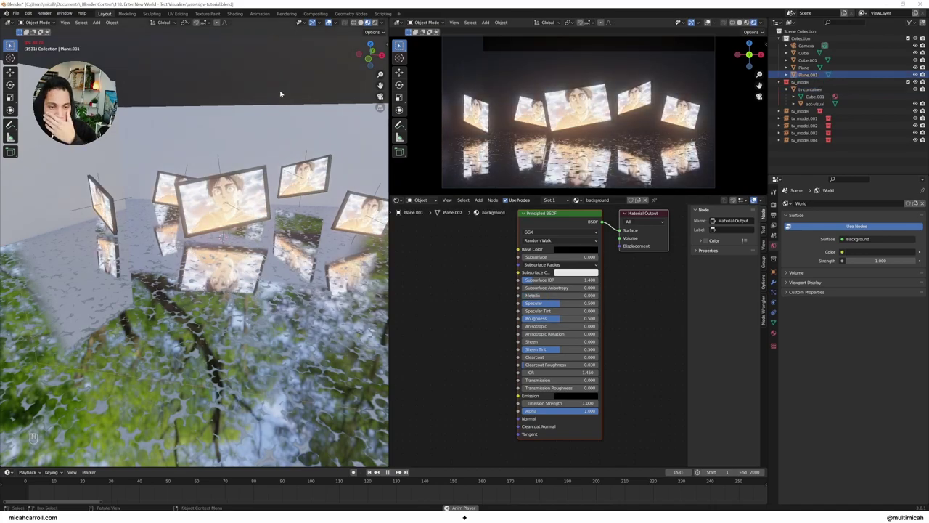
drag(757, 196, 757, 197)
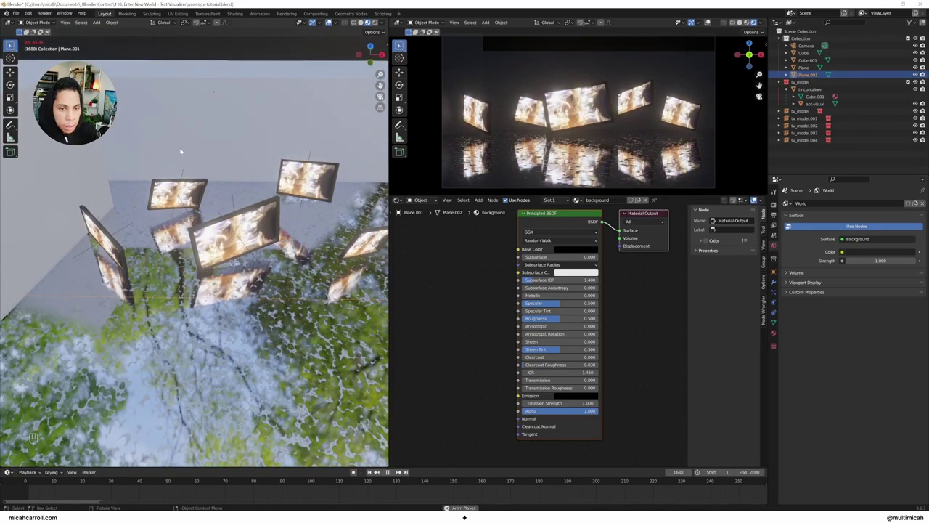
drag(757, 197, 757, 197)
drag(757, 197, 757, 196)
Add a cylinder via Shift+A and stretch it along Z into a long thin vertical rod.
key(shift+a)
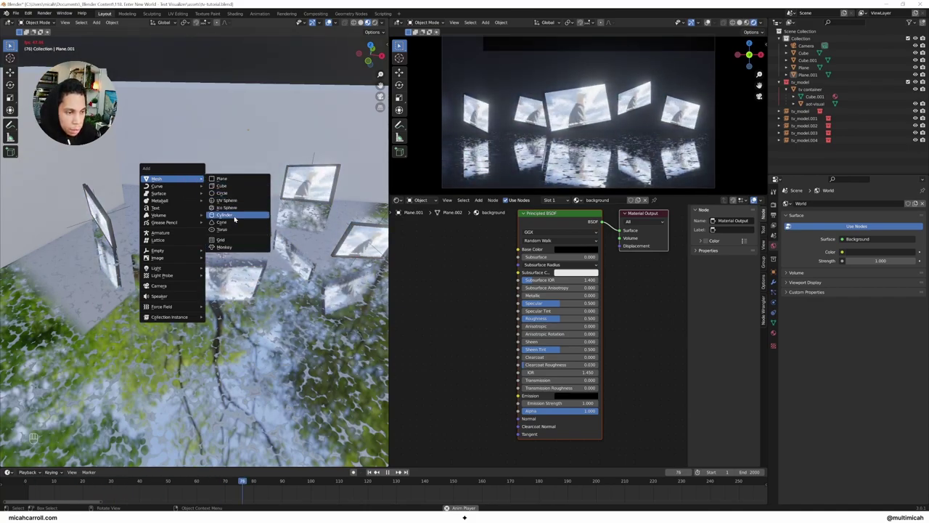
middle_click(758, 197)
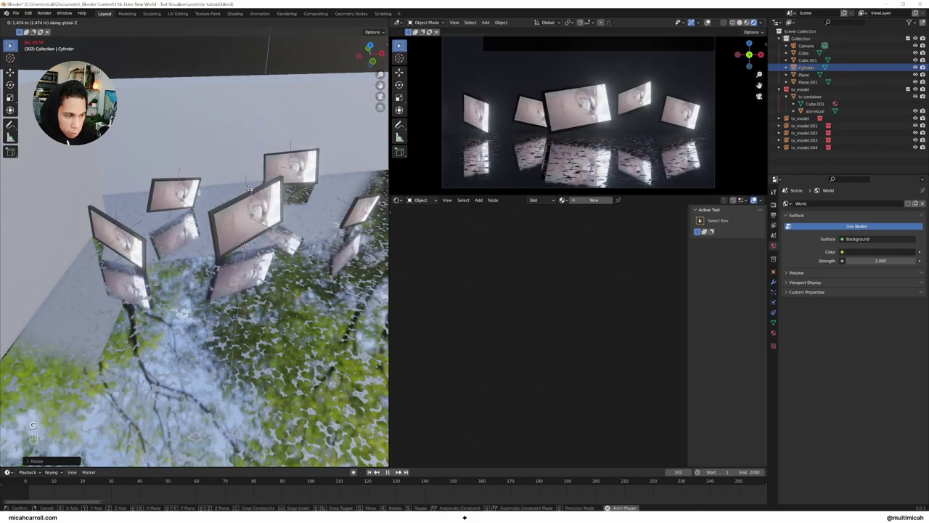
middle_click(757, 197)
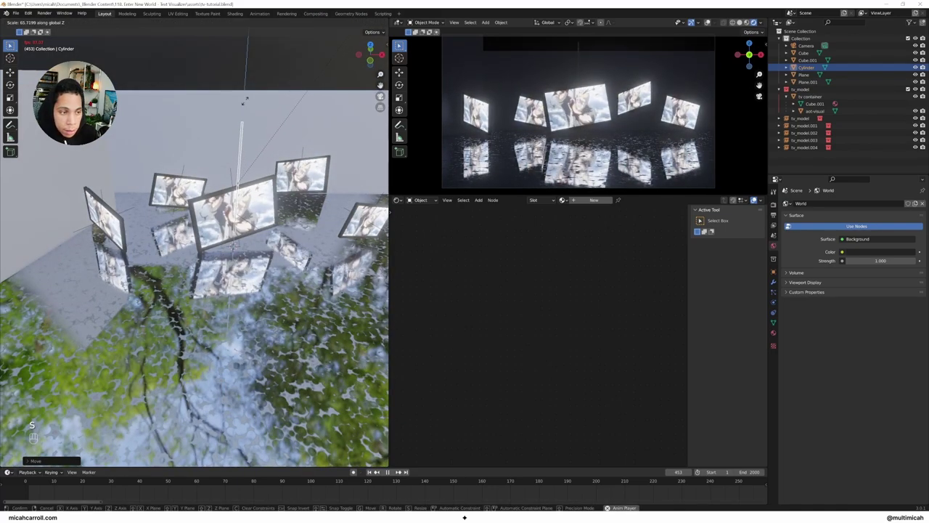
middle_click(758, 196)
click(757, 197)
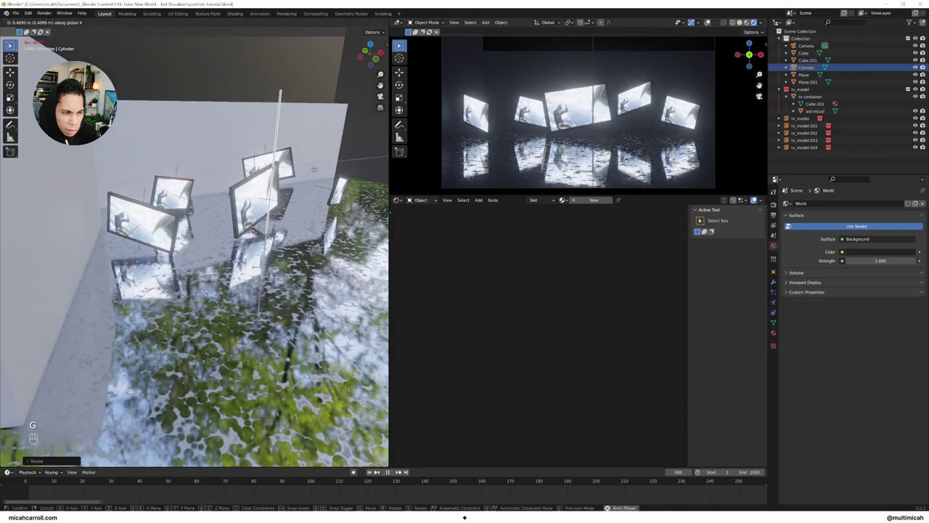
Move the rod along X and up along Z so it rises above one of the screens.
key(g)
middle_click(758, 197)
key(g)
click(757, 196)
drag(757, 196, 757, 197)
key(g)
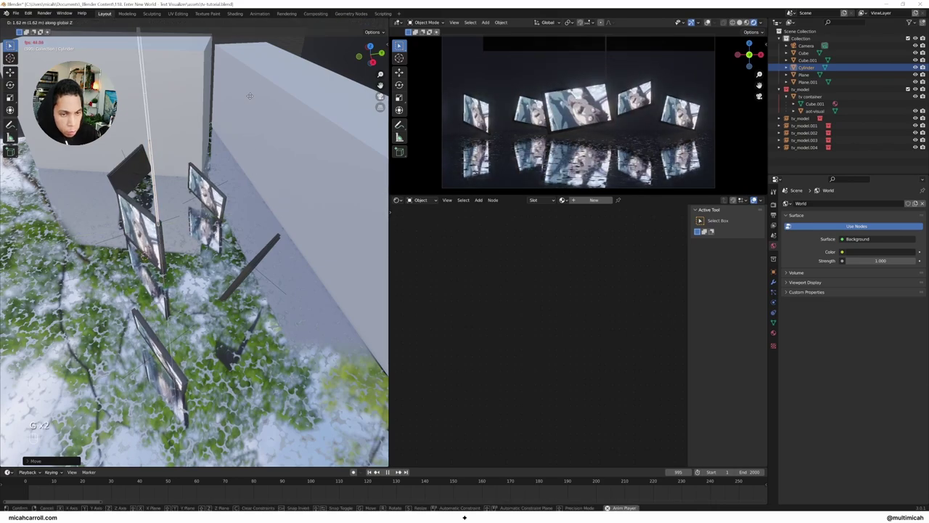
middle_click(757, 196)
double_click(757, 196)
middle_click(757, 196)
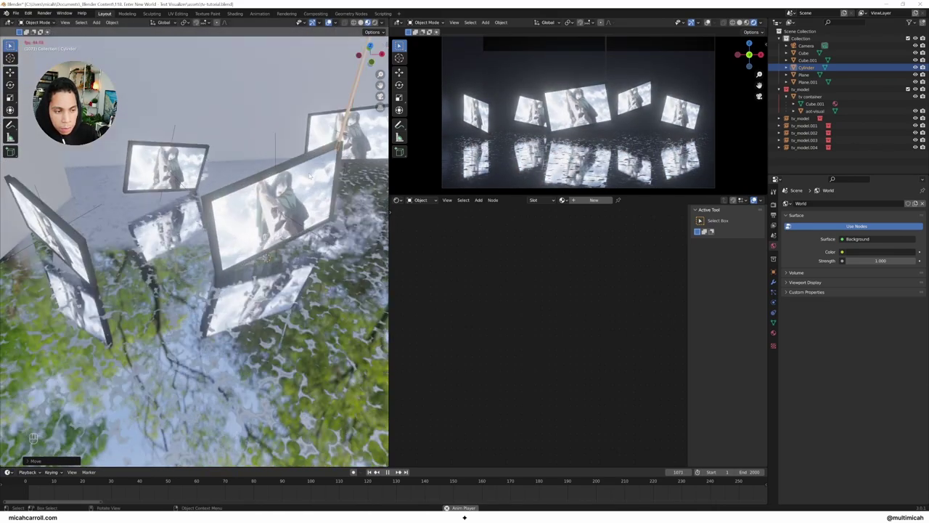
key(g)
middle_click(757, 197)
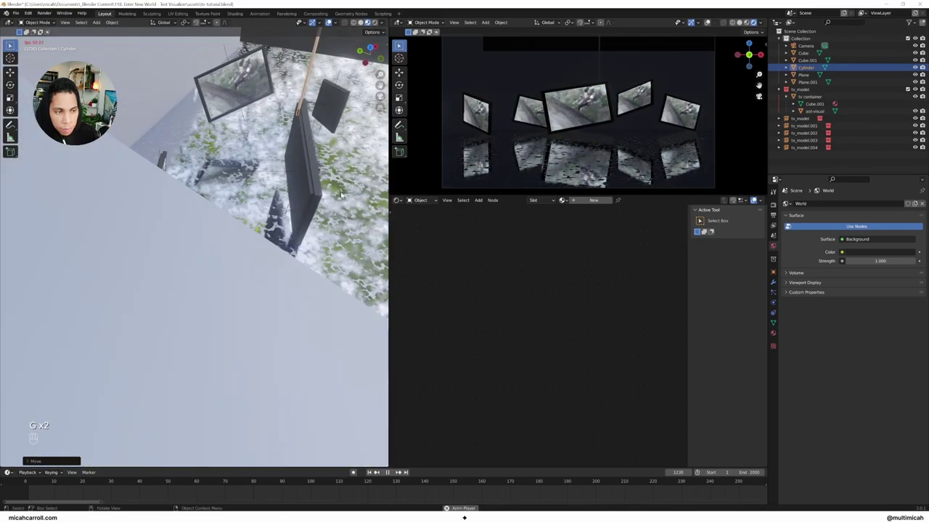
middle_click(758, 197)
middle_click(757, 197)
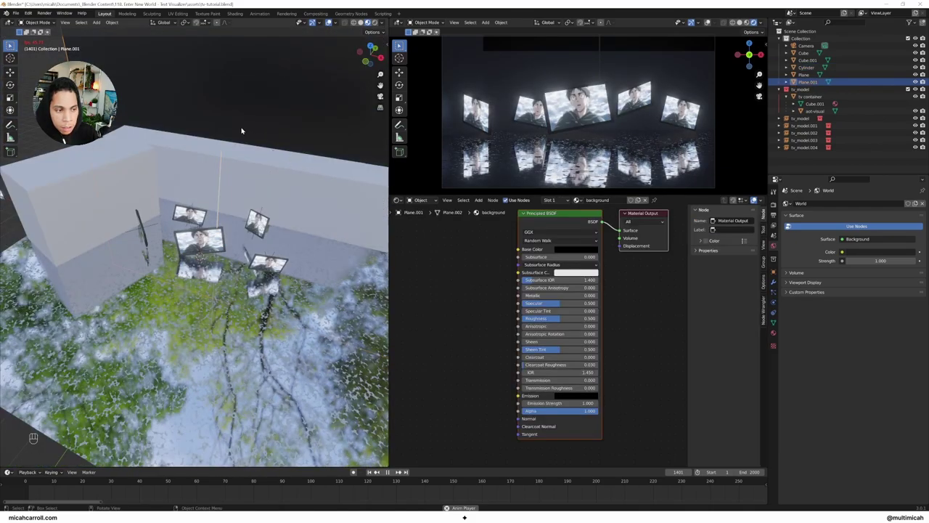
Select the cylinder rod and assign it the existing tv material from the material browser.
middle_click(757, 197)
click(757, 197)
click(757, 196)
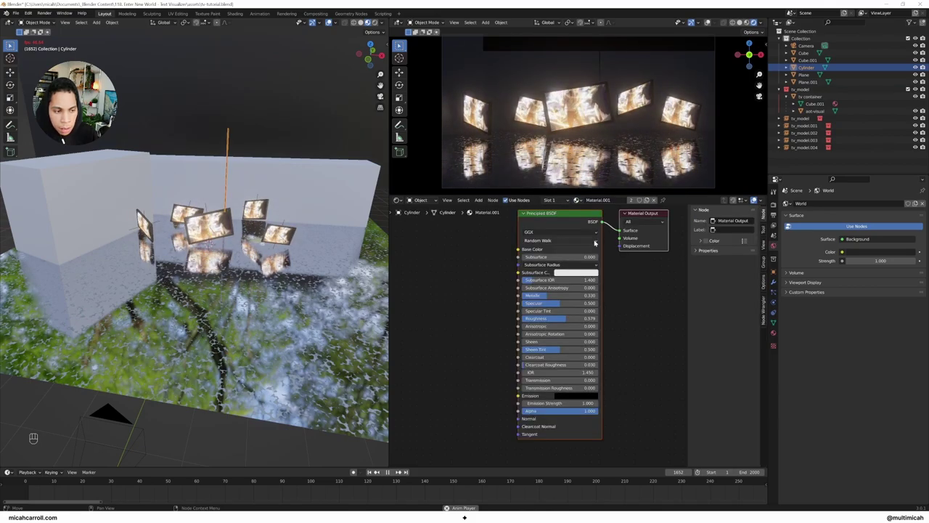
click(757, 197)
click(757, 197)
middle_click(758, 197)
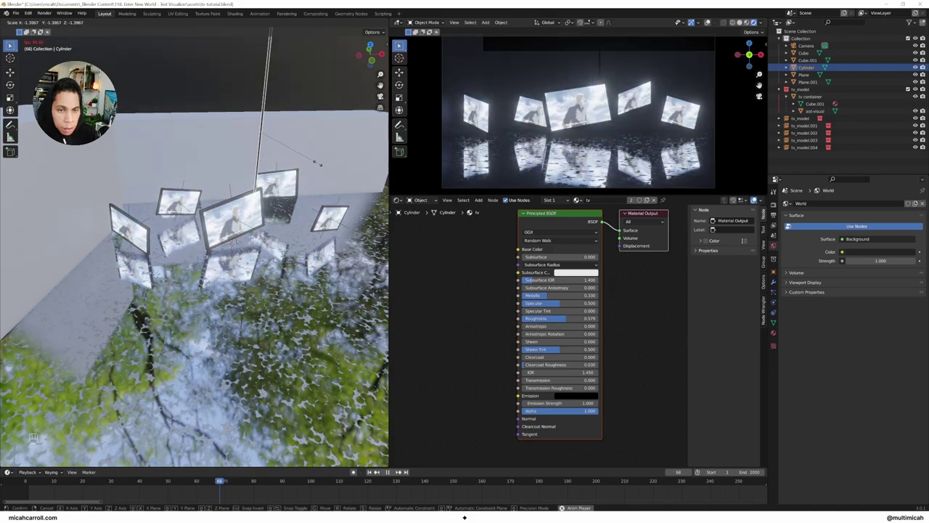
Duplicate the rod twice with Shift+D and slide each copy along Y above another screen.
drag(757, 196, 757, 197)
key(shift+d)
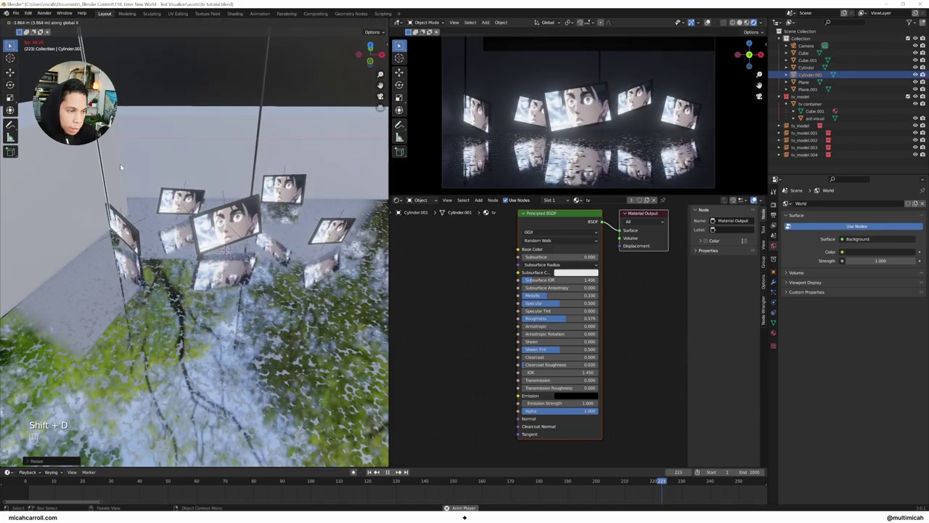
middle_click(757, 197)
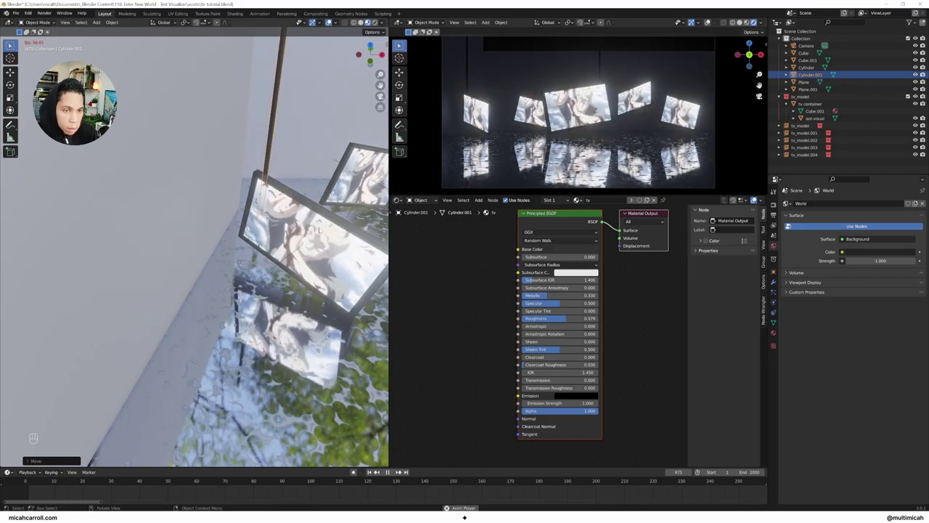
middle_click(757, 197)
middle_click(758, 197)
key(shift+d)
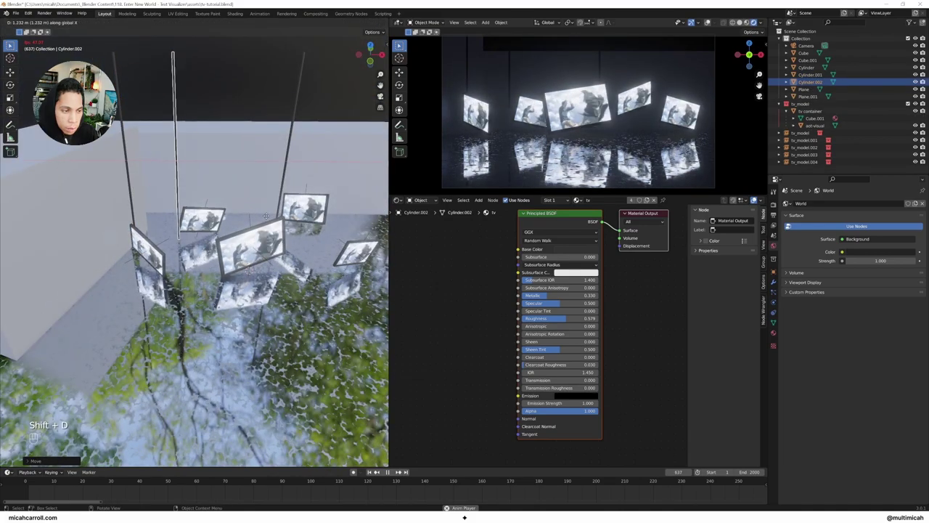
key(g)
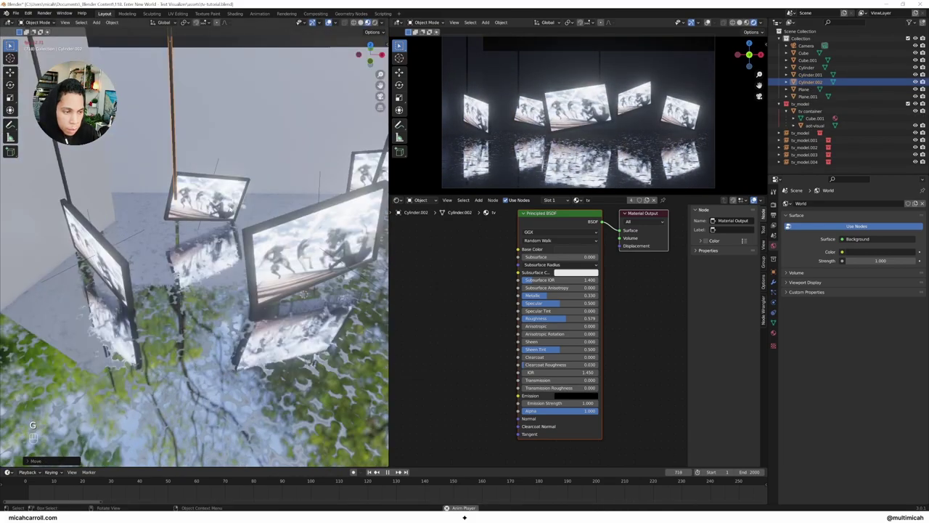
key(g)
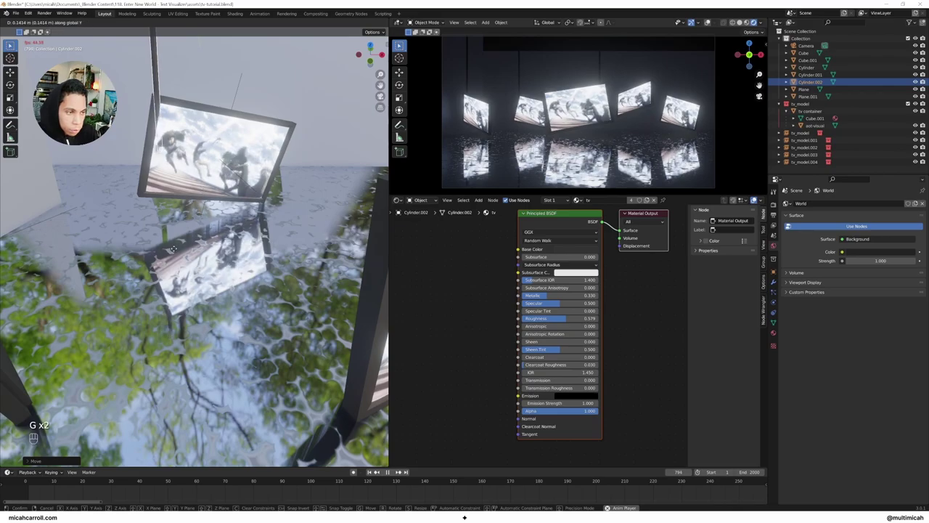
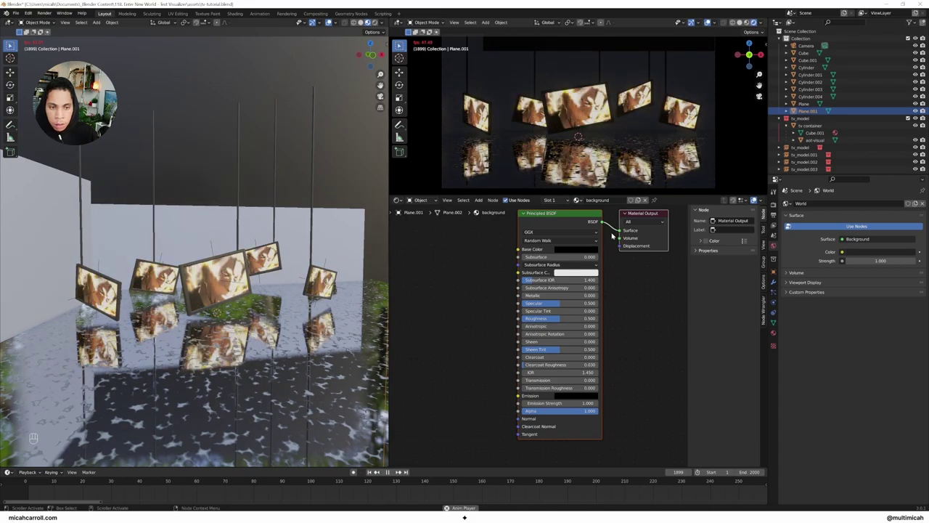
Switch the properties editor to the render Output Properties panel.
click(777, 216)
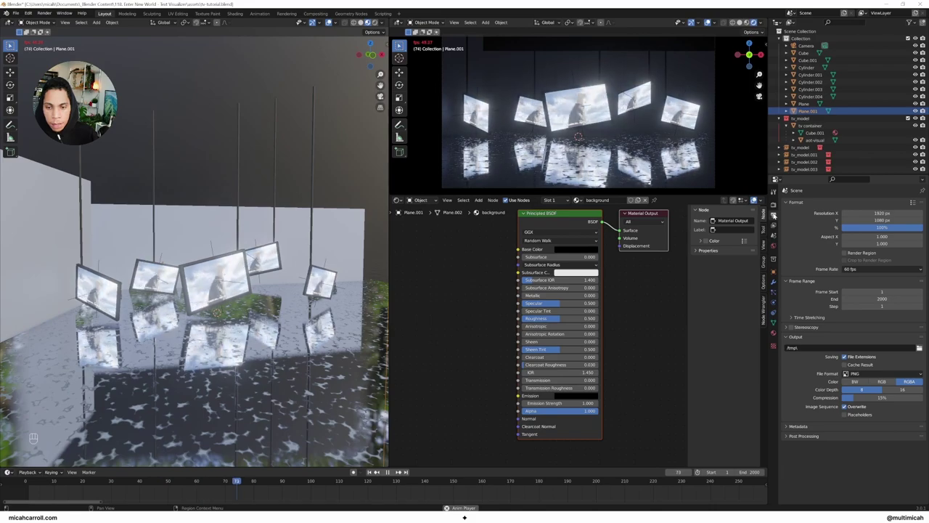